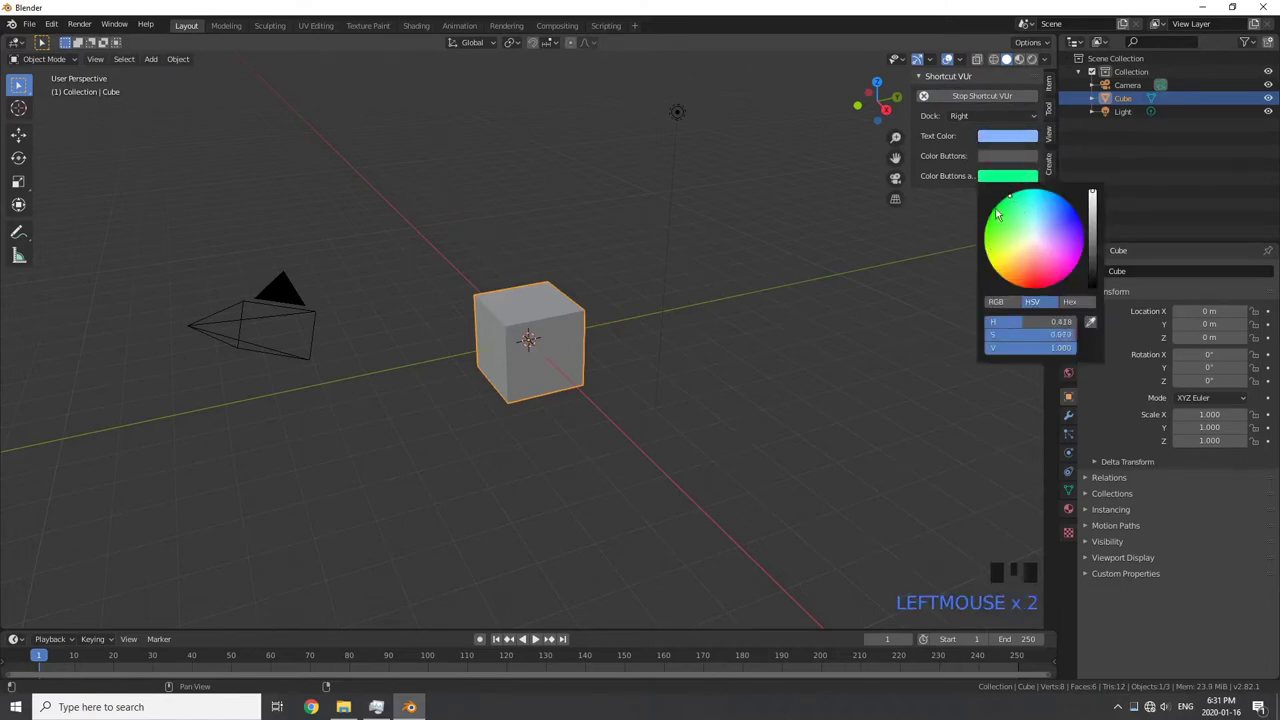
Delete the default cube, camera and light to empty the scene
left_click_drag(573, 359, 543, 333)
scroll("down", 3)
scroll("up", 3)
left_click_drag(553, 331, 580, 321)
key("a")
key("x")
Add and discard a test plane, then add a Landscape mesh from Another Noise Tool
key("shift+a")
key("s")
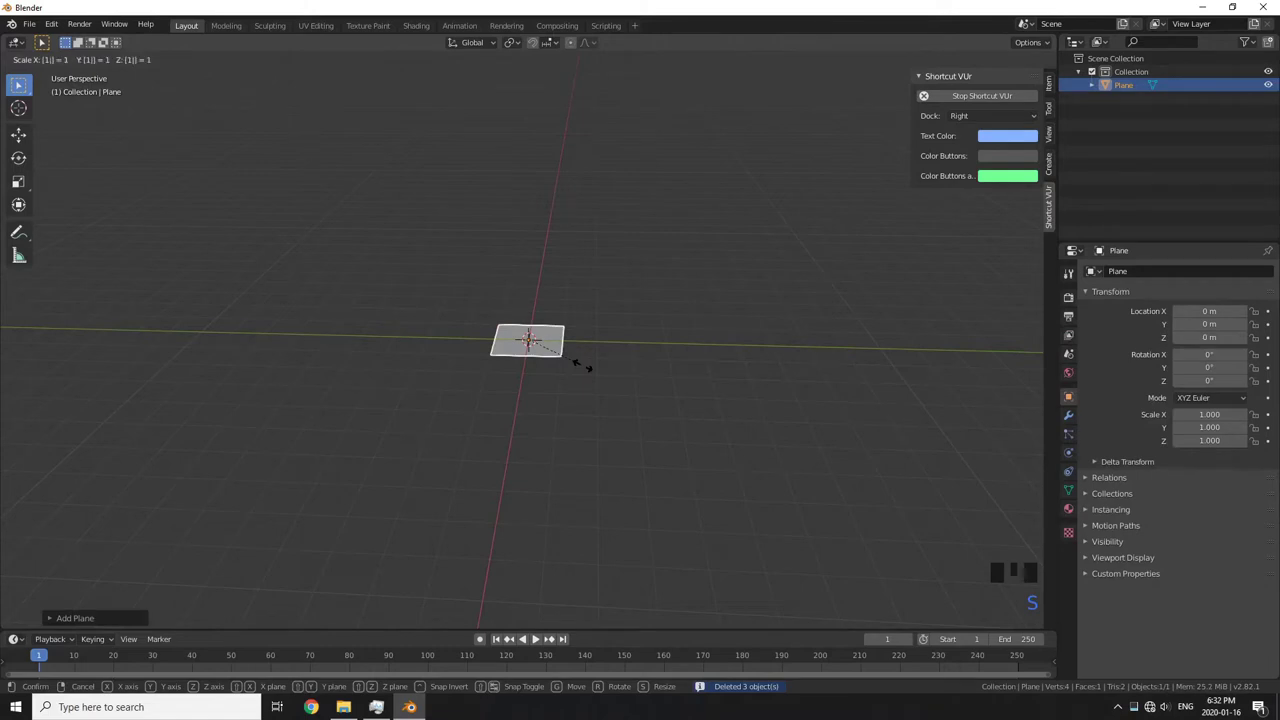
left_click_drag(627, 278, 617, 274)
key("x")
key("shift+a")
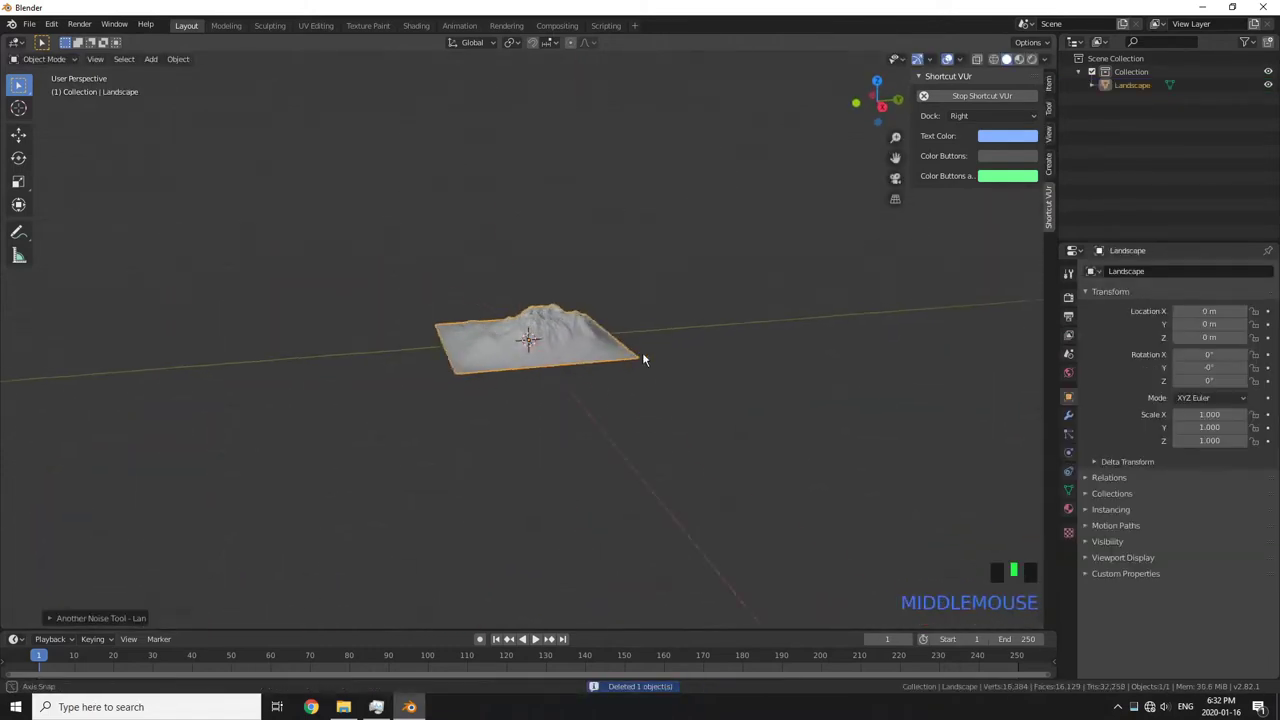
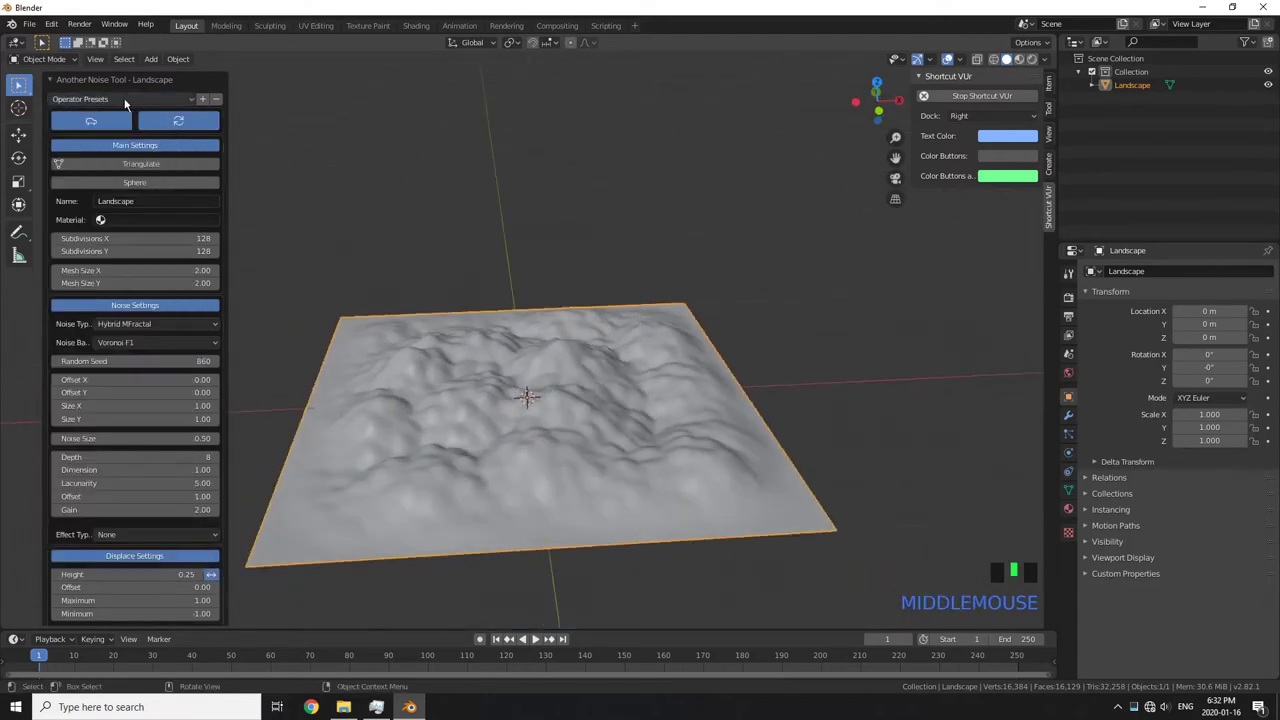
Pick the Cauliflower Hills terrain preset from the landscape preset list
left_click_drag(126, 103, 168, 221)
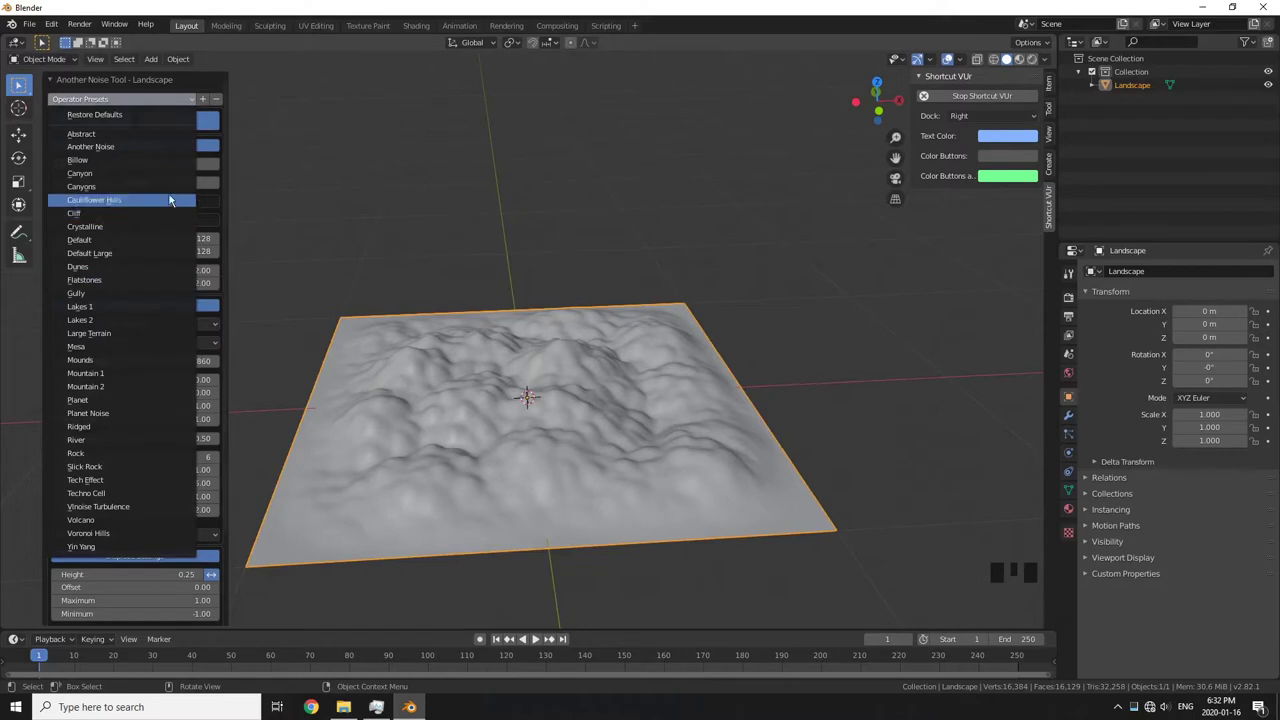
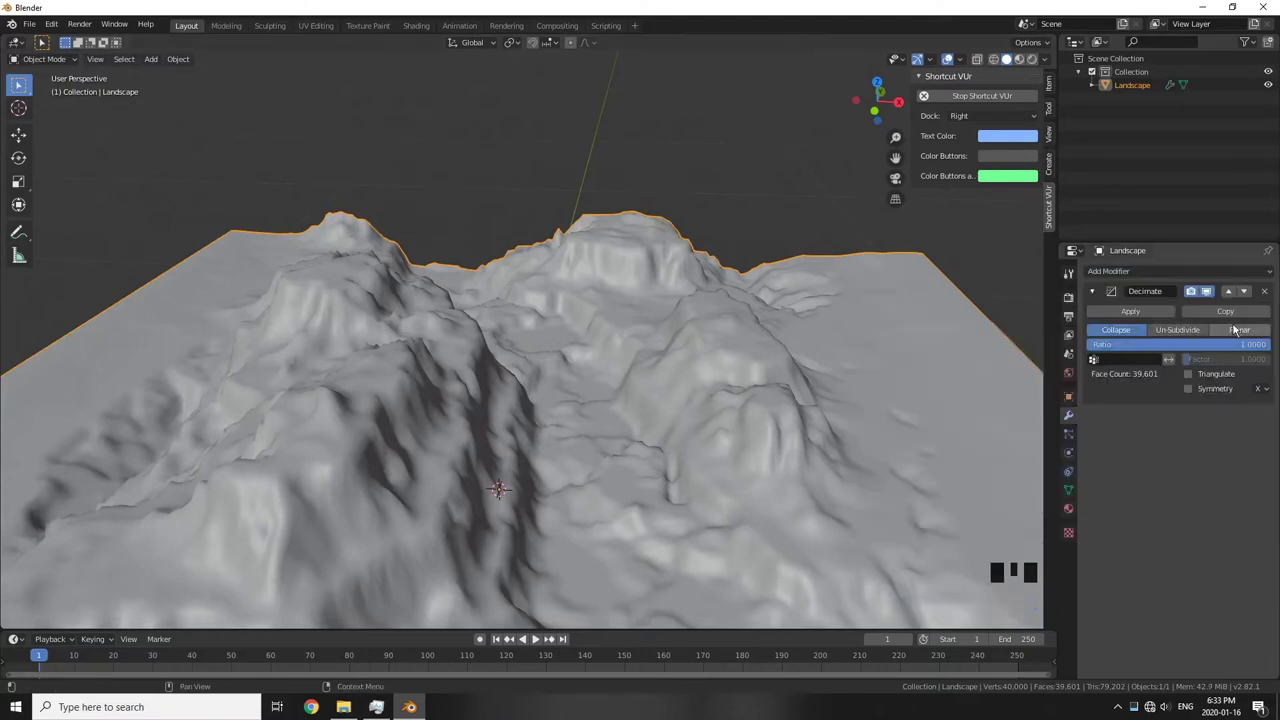
Switch the Decimate modifier to Planar mode and apply it to the landscape mesh
left_click(576, 360)
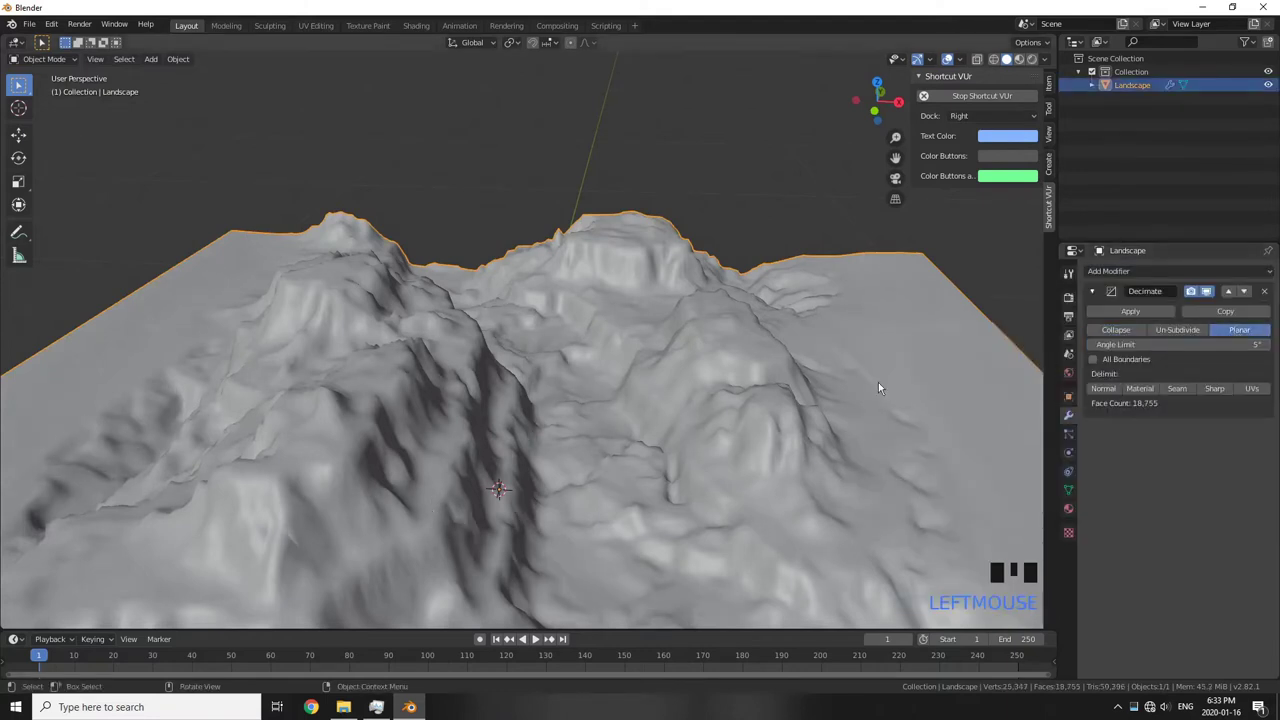
left_click(889, 379)
left_click_drag(1124, 310, 379, 702)
scroll("down", 3)
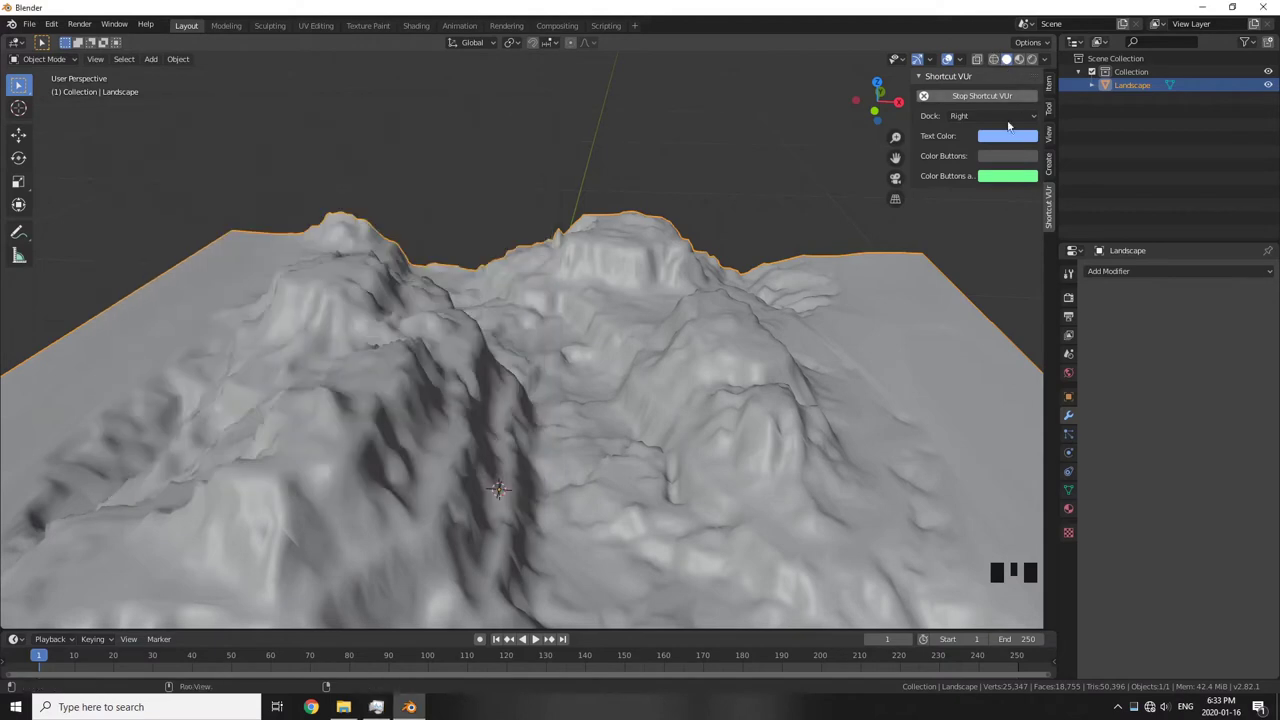
scroll("down", 3)
scroll("up", 3)
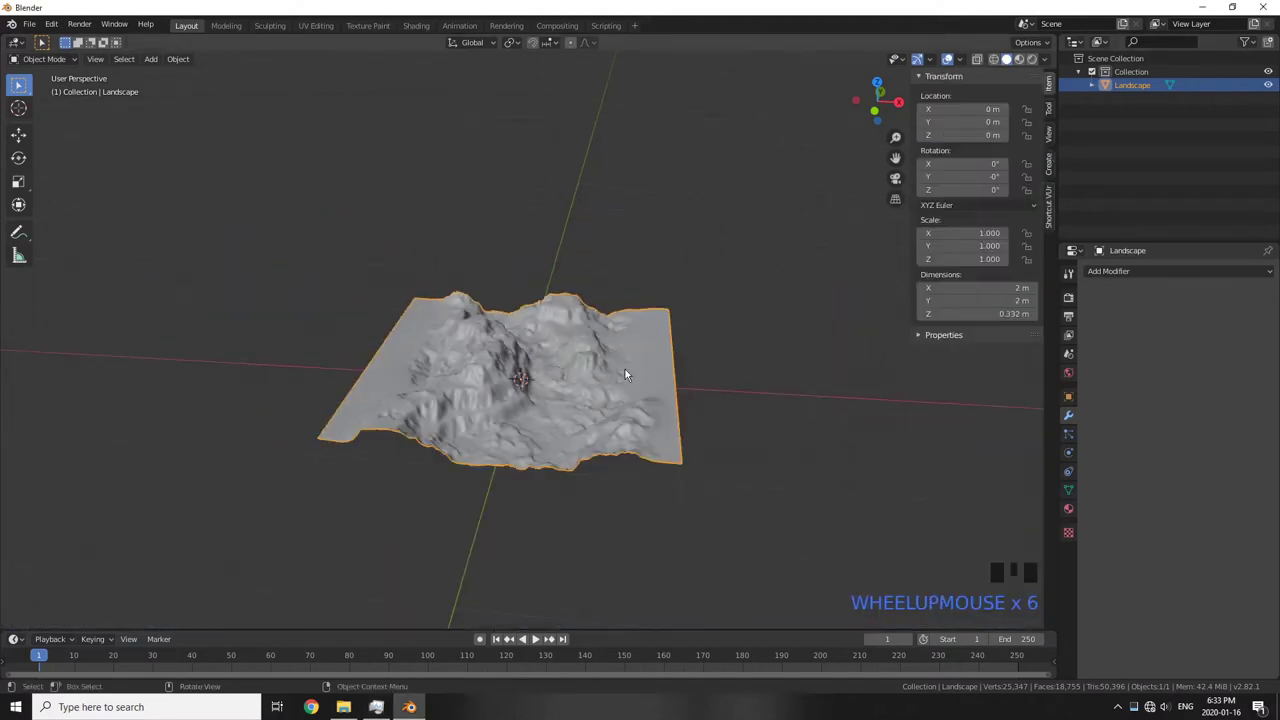
Add a cube at the scene centre and enlarge it around the terrain
left_click_drag(620, 372, 630, 348)
scroll("up", 3)
left_click_drag(620, 346, 629, 293)
key("shift+a")
key("x")
key("shift+a")
key("KP_7")
scroll("down", 3)
left_click(986, 66)
scroll("up", 3)
middle_click(608, 325)
scroll("down", 3)
left_click_drag(628, 424, 606, 319)
From Right Ortho view, flatten the cube vertically and raise it to cover the peaks
key("KP_3")
scroll("up", 3)
key("s")
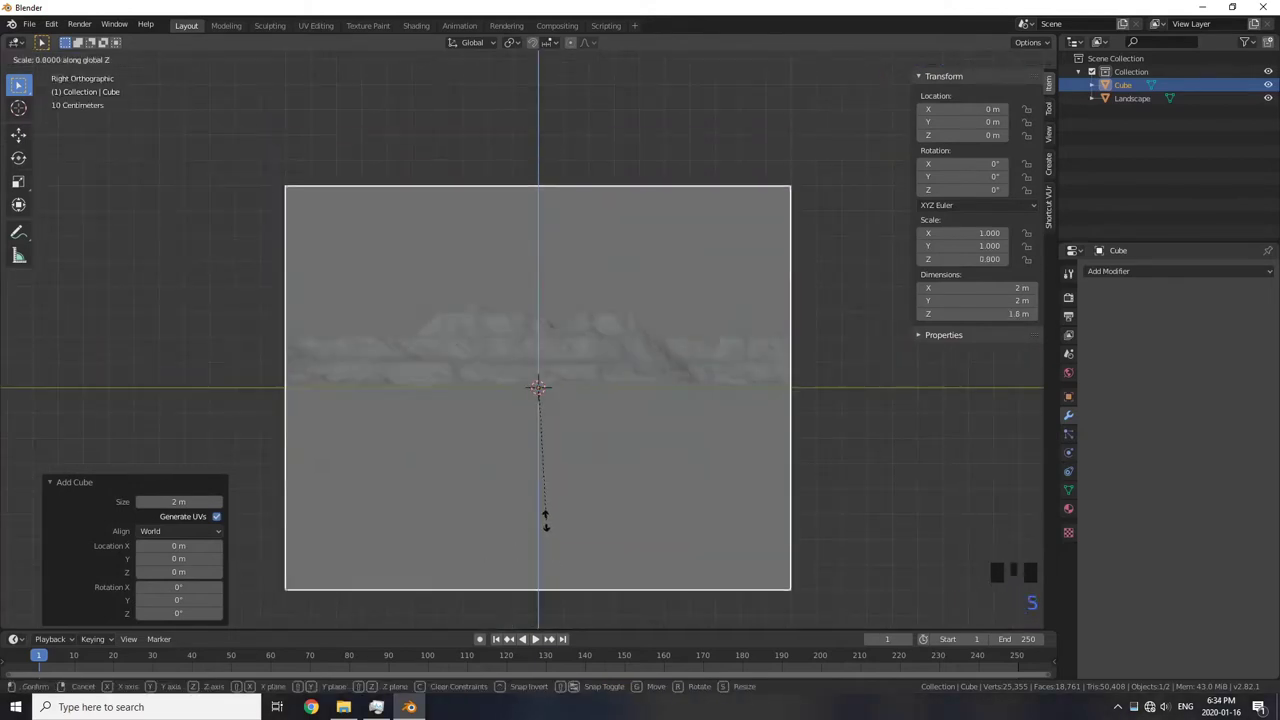
key("g")
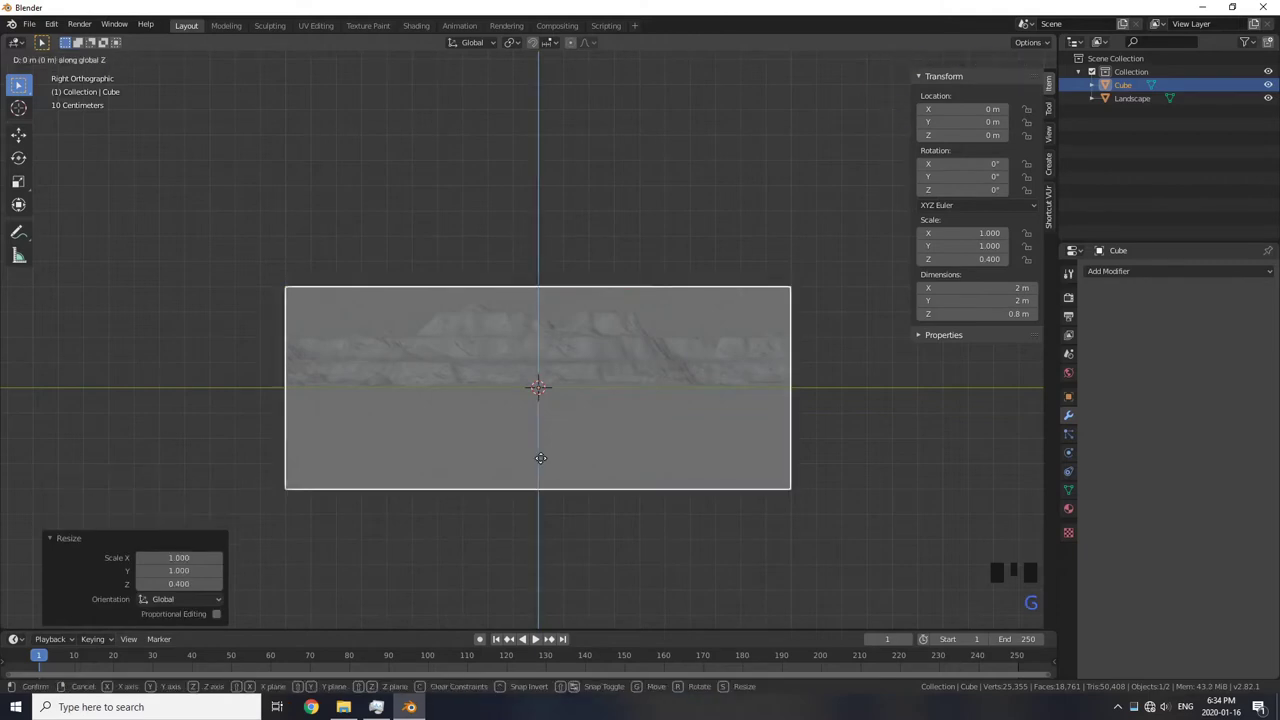
key("s")
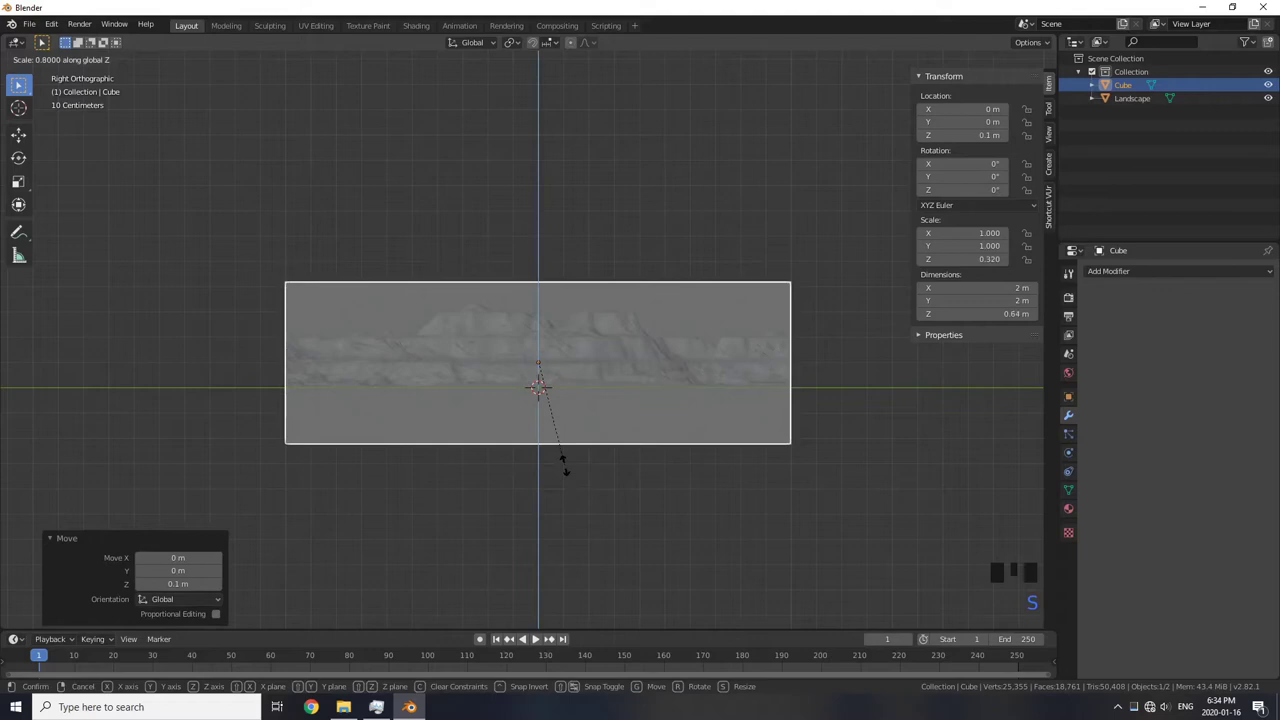
key("g")
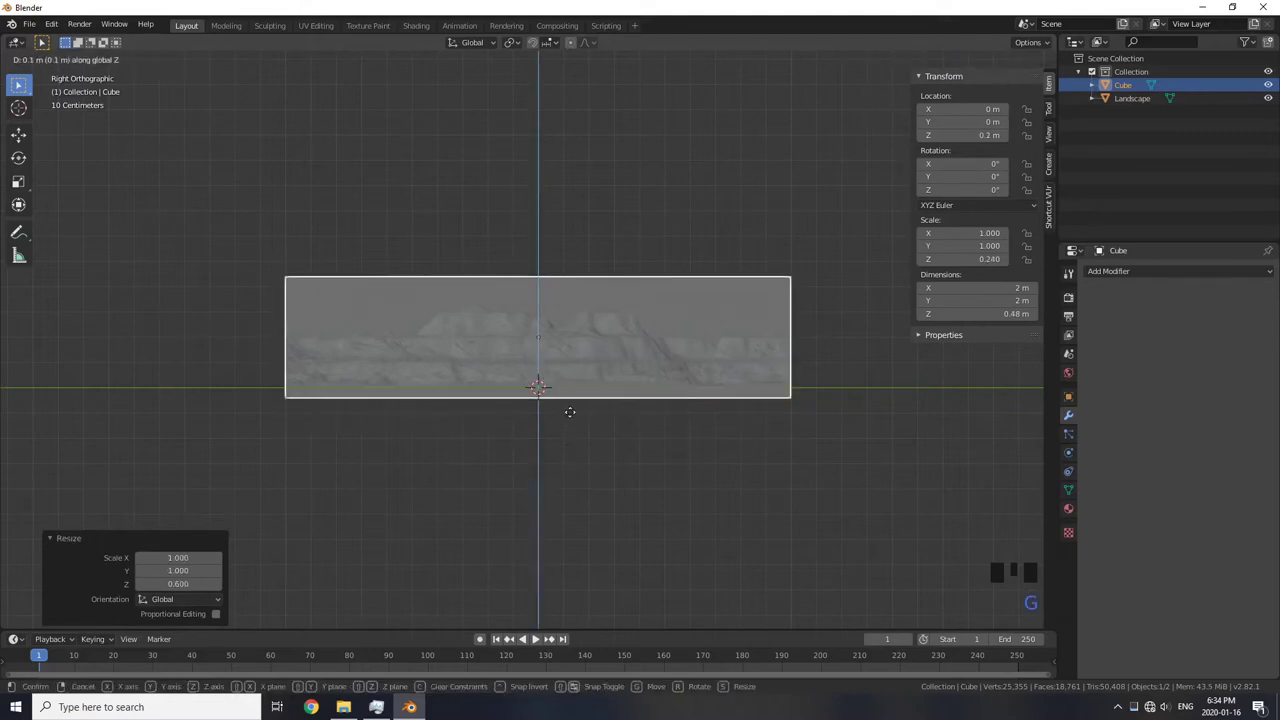
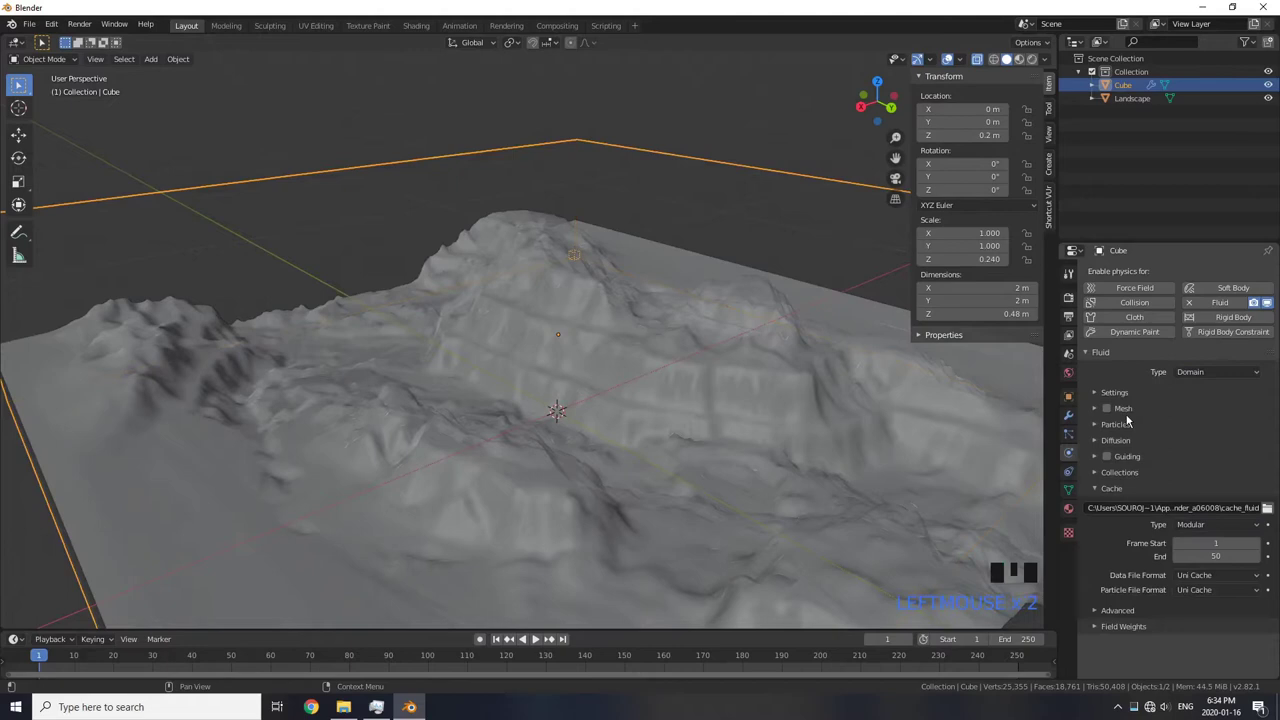
Review the cube's fluid domain settings, then bring up the Add menu for a new mesh
left_click_drag(1122, 490, 1124, 434)
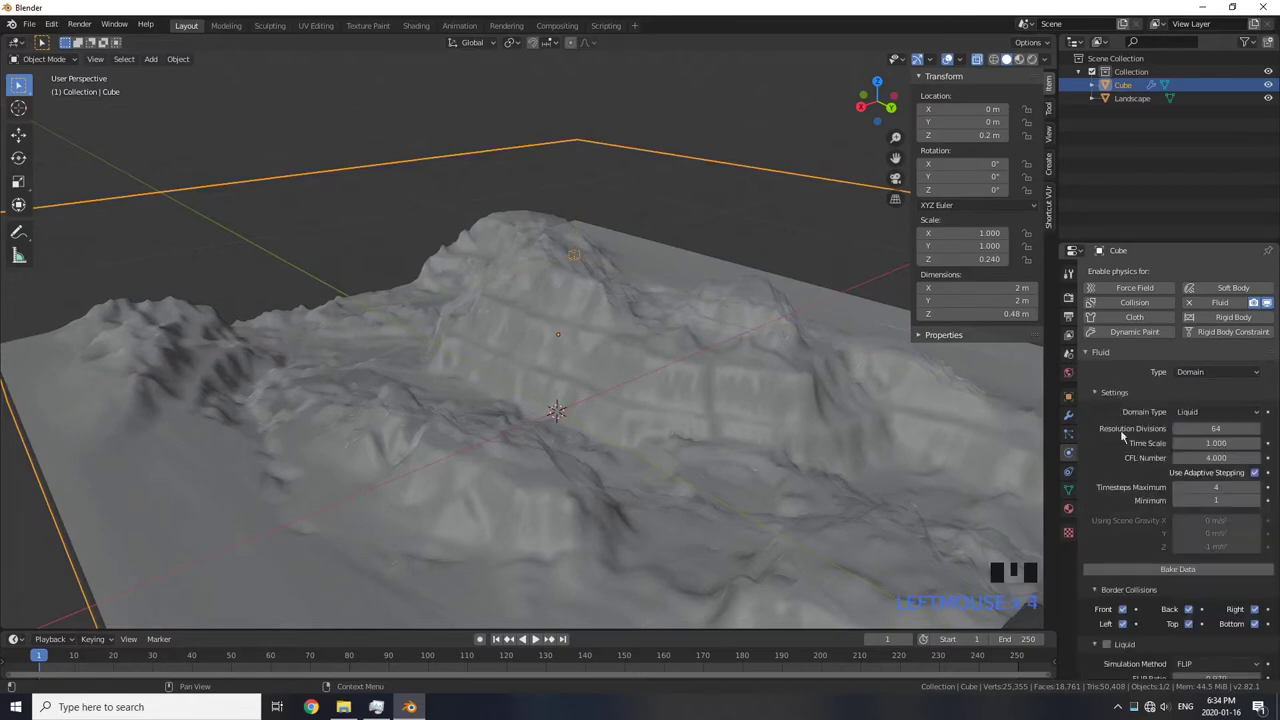
scroll("down", 3)
left_click(1111, 467)
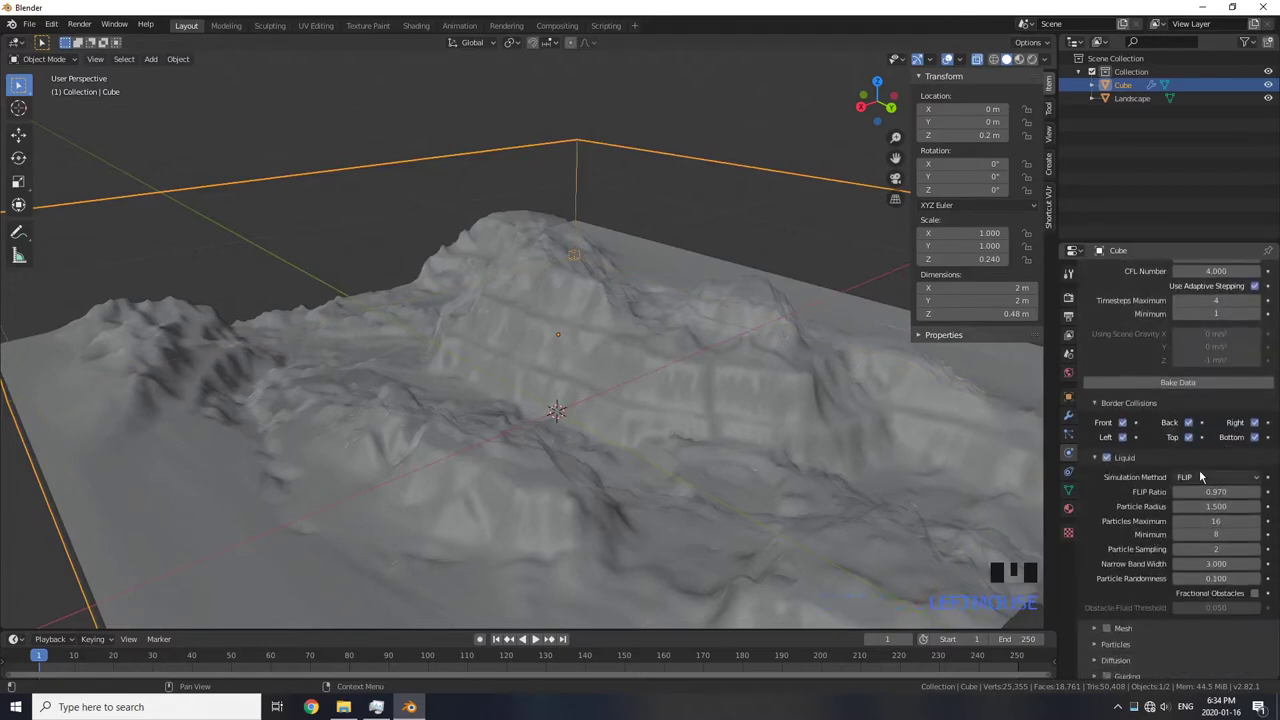
scroll("up", 3)
left_click(1114, 369)
scroll("down", 3)
scroll("up", 3)
left_click_drag(745, 423, 790, 392)
scroll("down", 3)
left_click_drag(792, 376, 976, 59)
left_click(976, 59)
left_click_drag(647, 342, 656, 280)
key("shift+a")
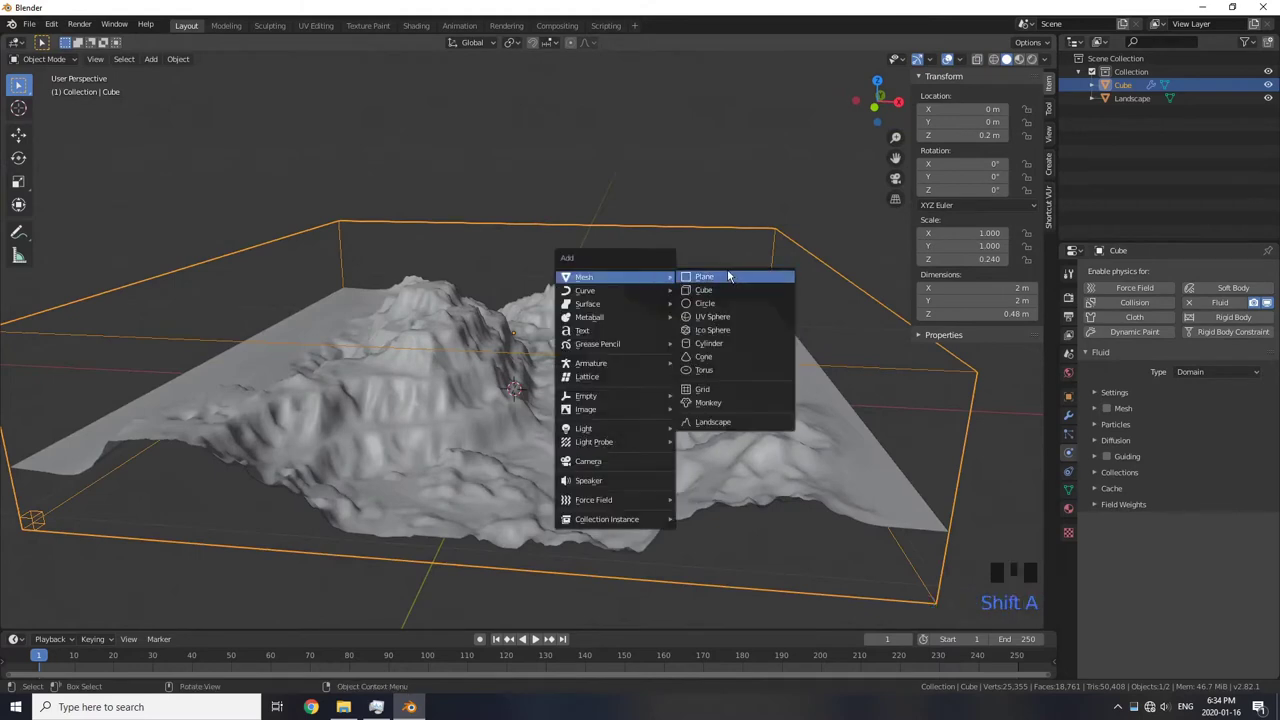
Add a plane, raise it above the terrain along Z and enable X-ray to see through it
middle_click(633, 355)
scroll("down", 3)
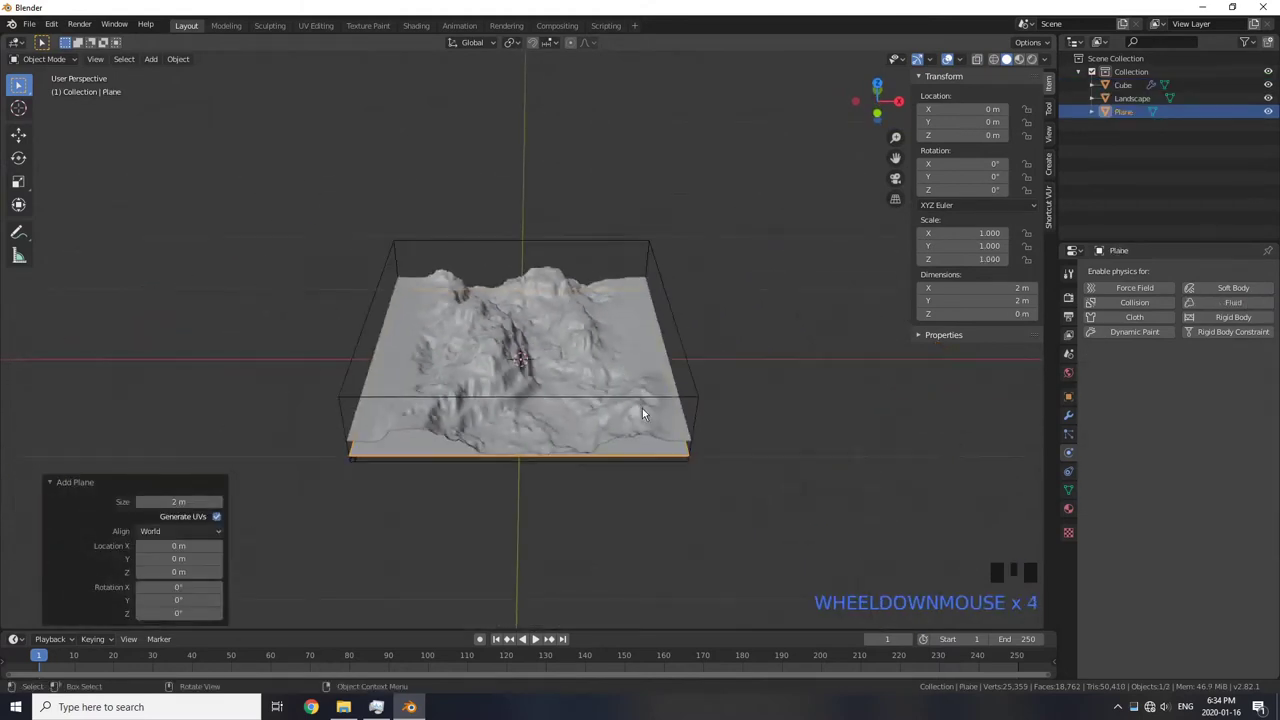
key("g")
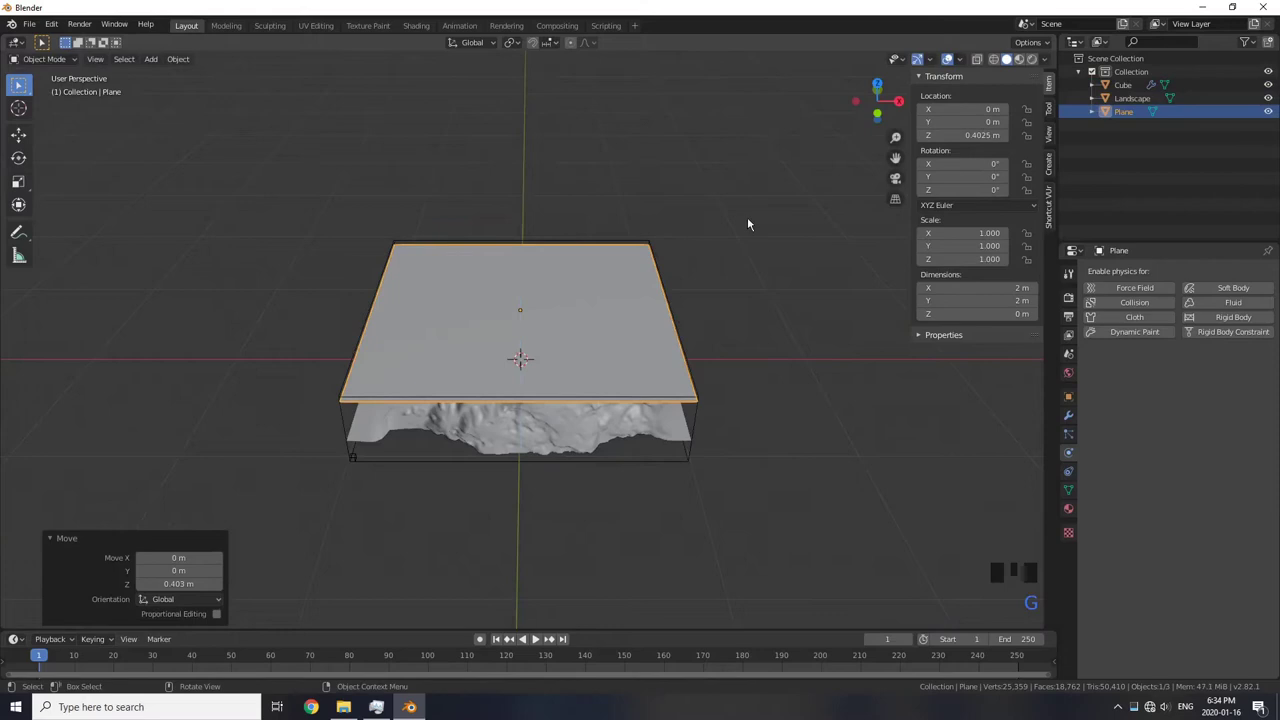
left_click(985, 63)
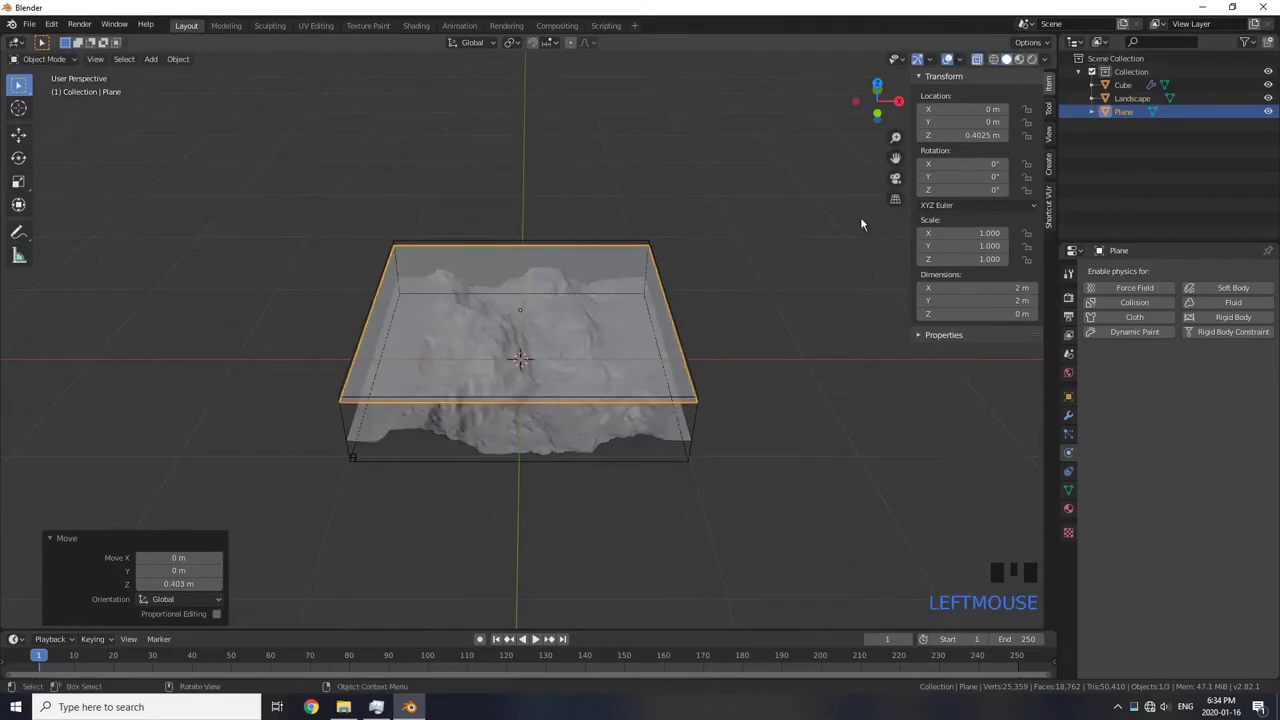
View the plane from the top and enter Edit Mode to start cutting the river path
key("KP_7")
scroll("up", 3)
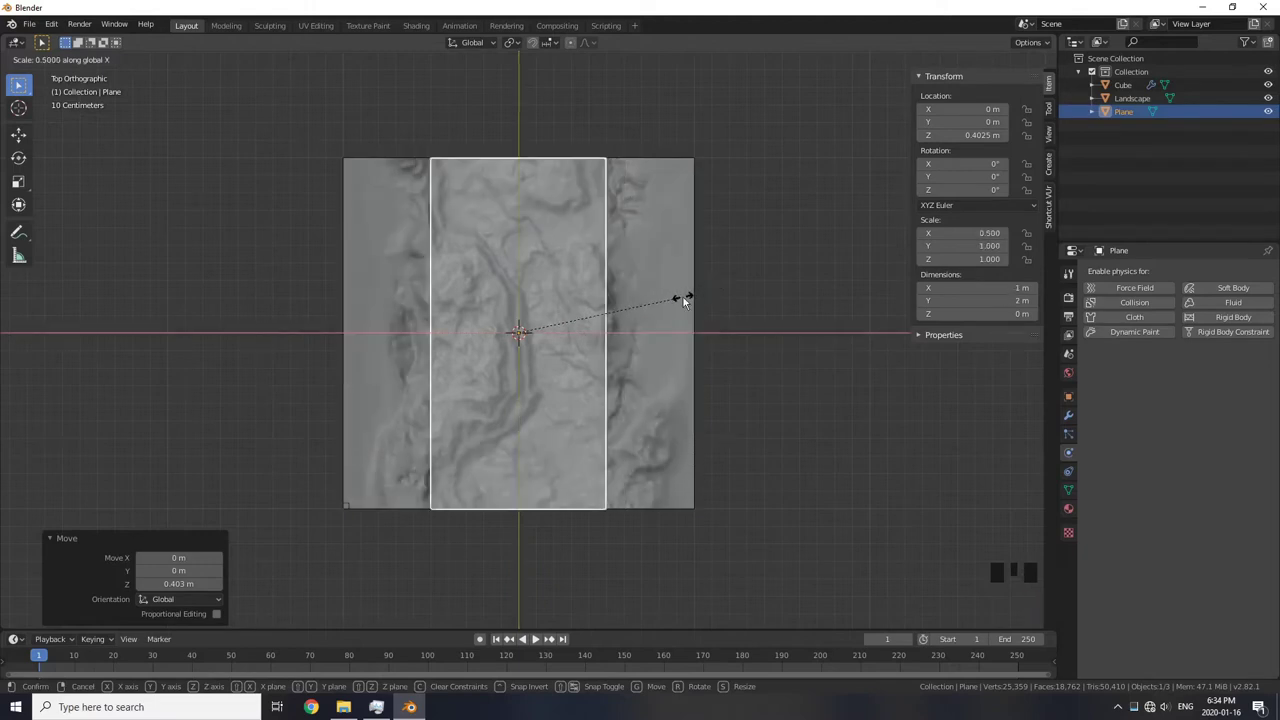
key("Tab")
scroll("up", 3)
Knife-cut the river outline and a right branch into the plane, then delete the outer vertices
key("k")
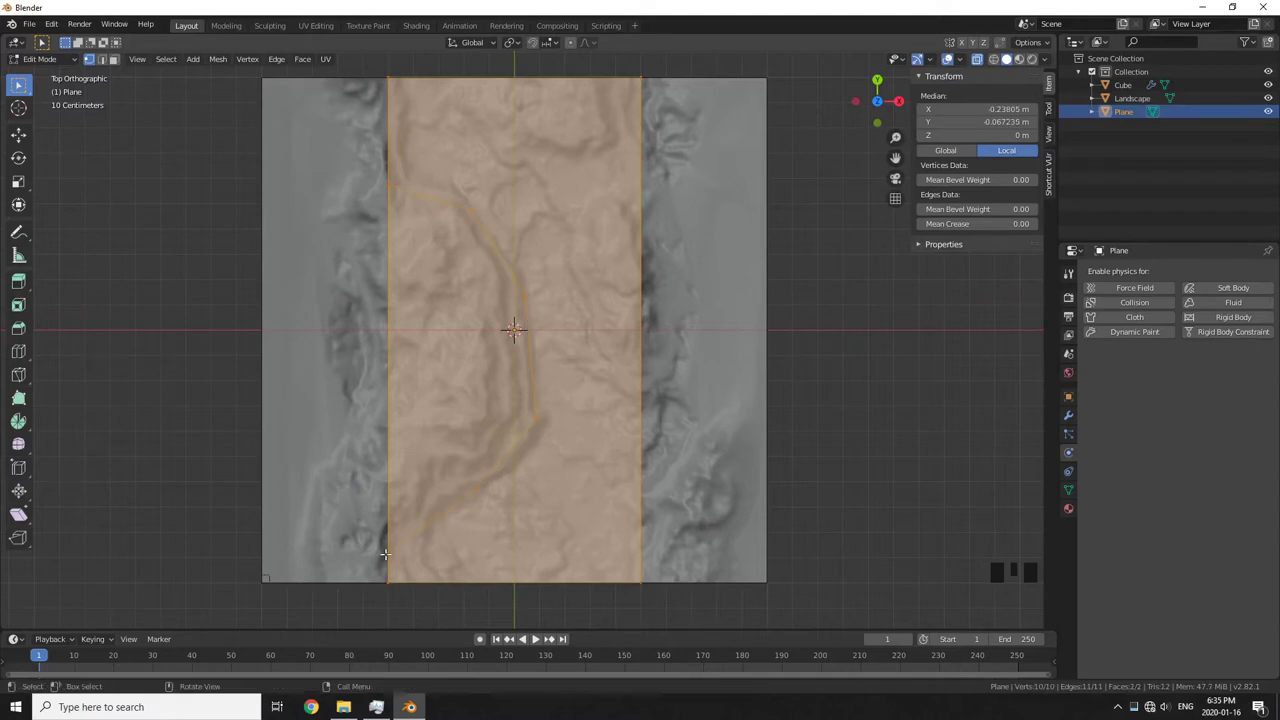
key("k")
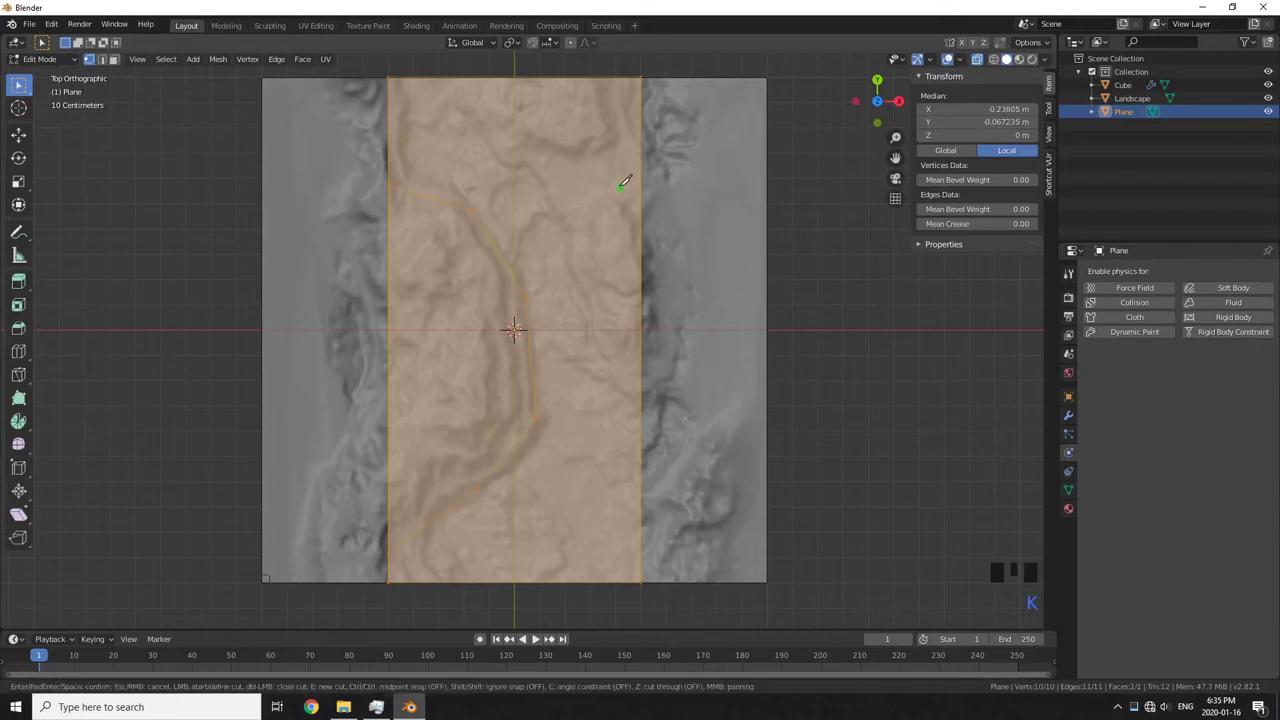
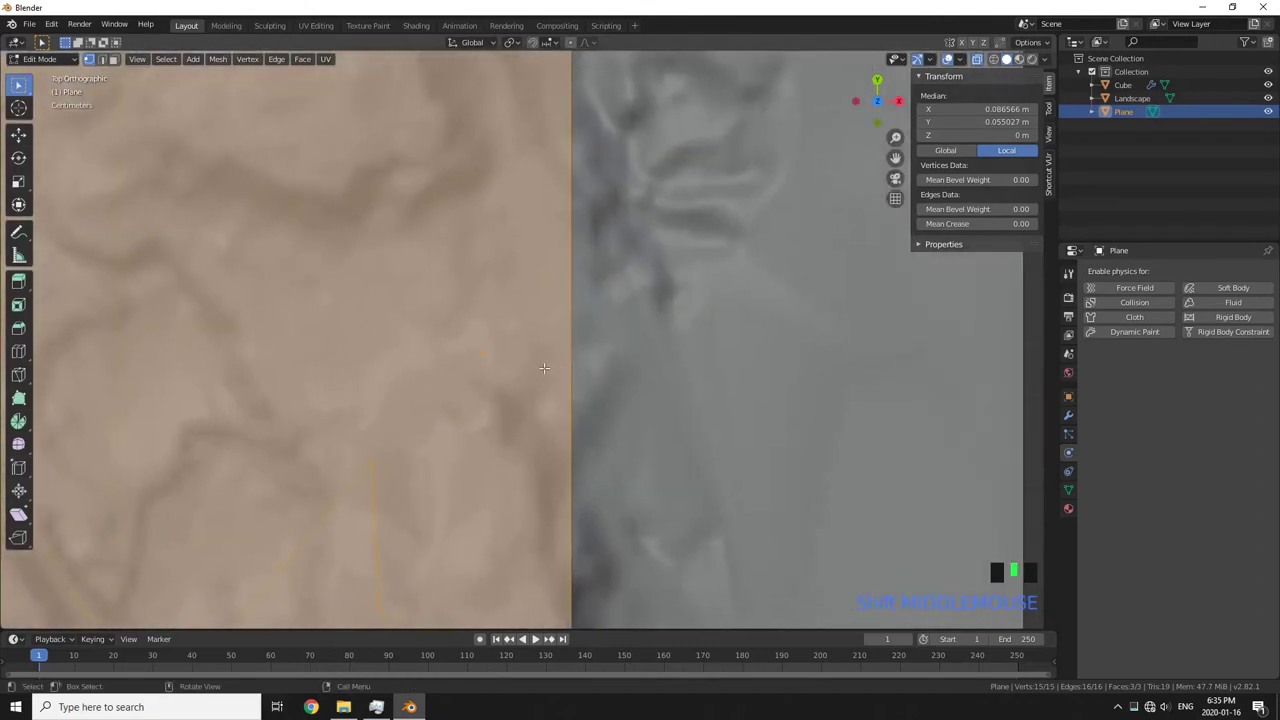
key("k")
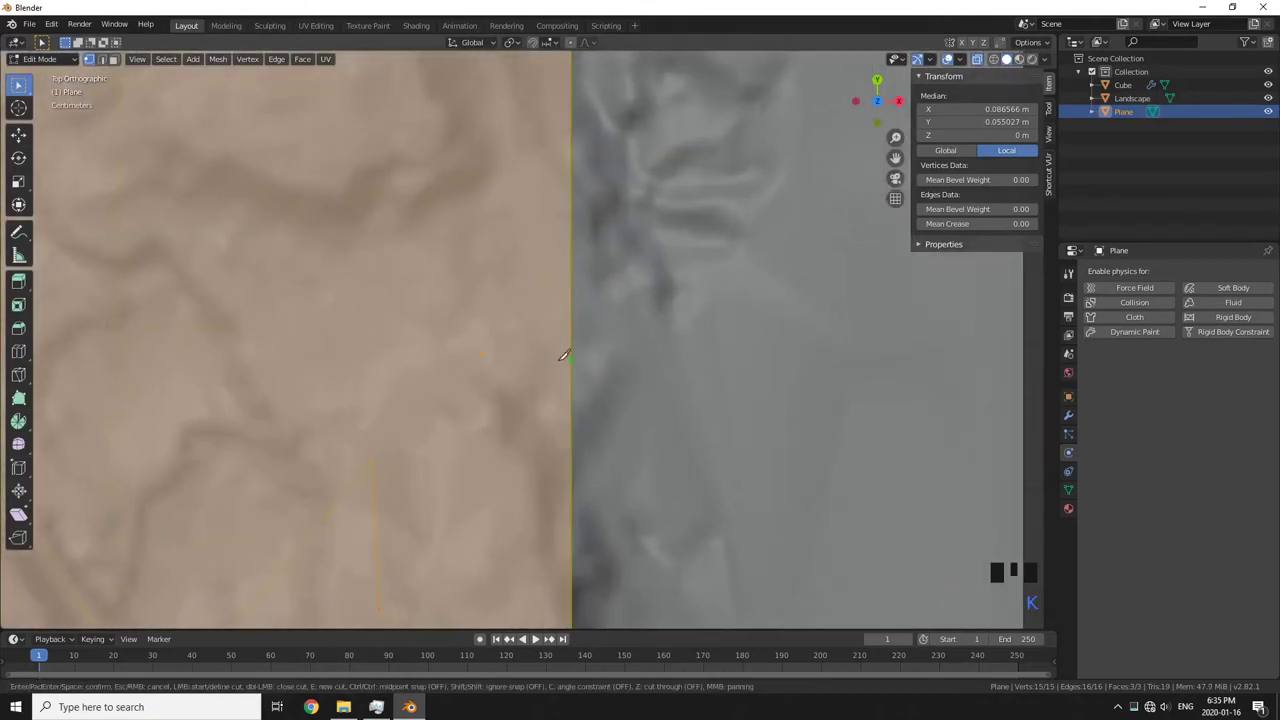
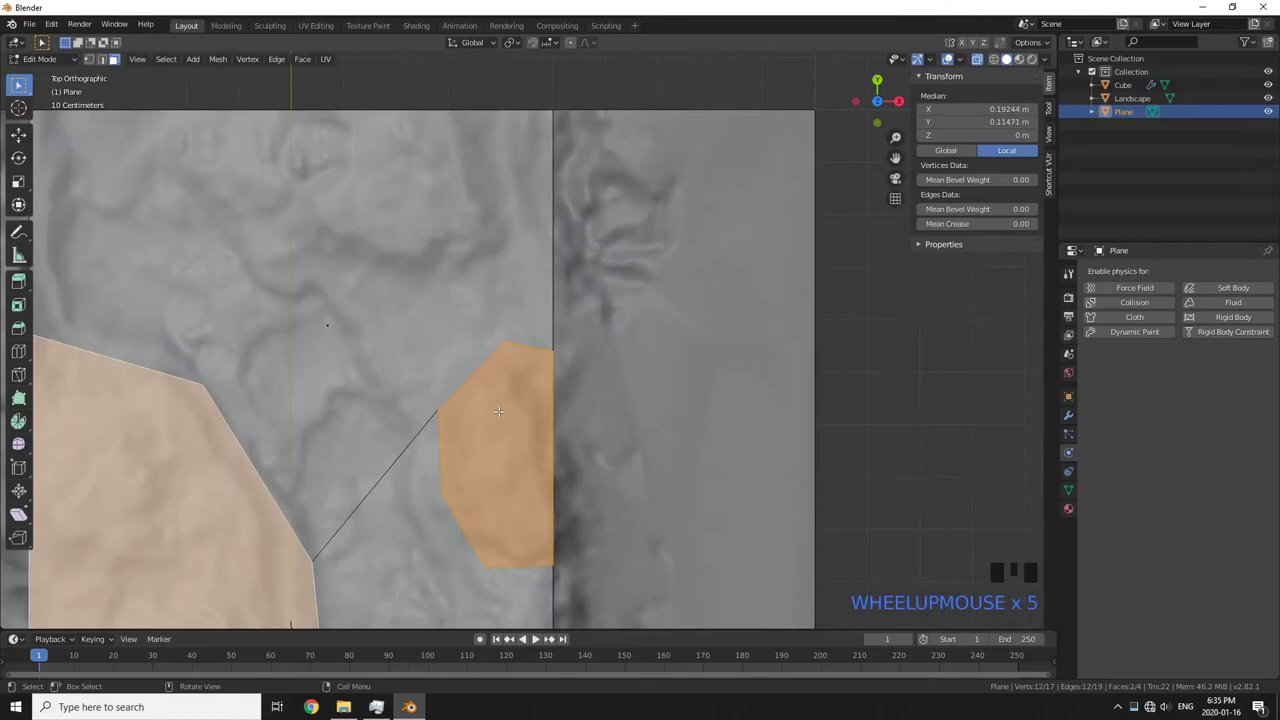
key("x")
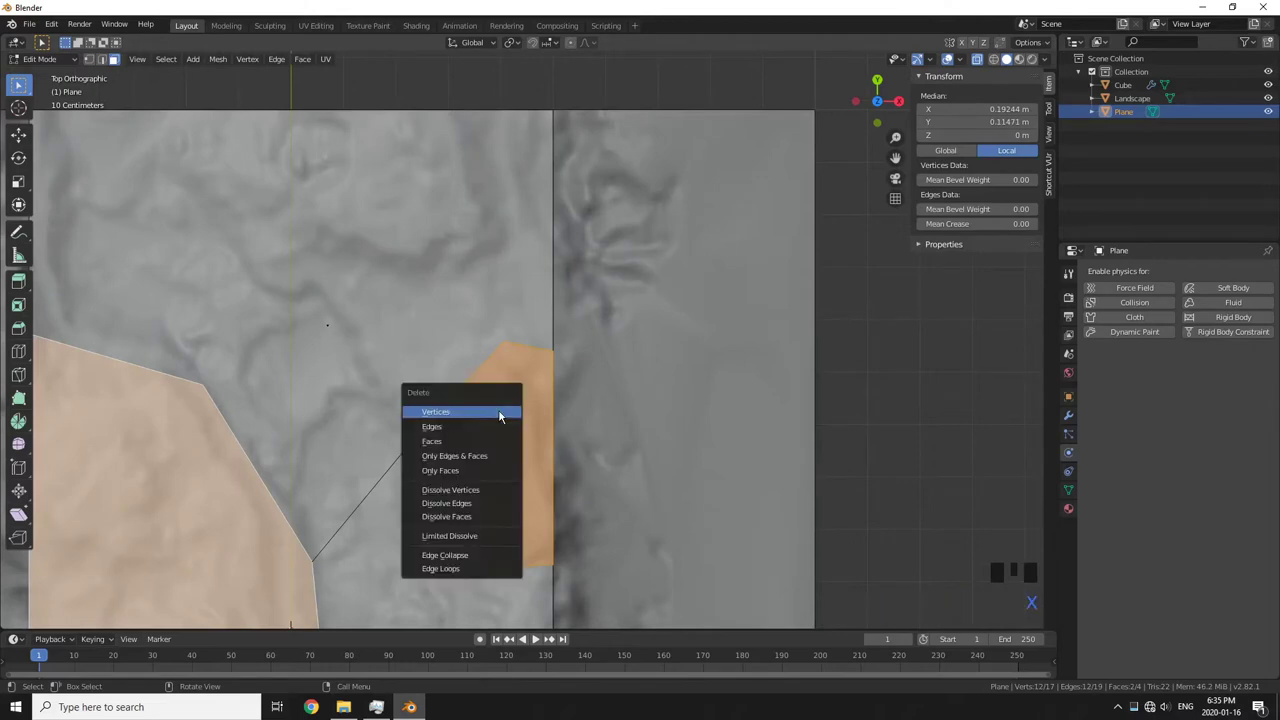
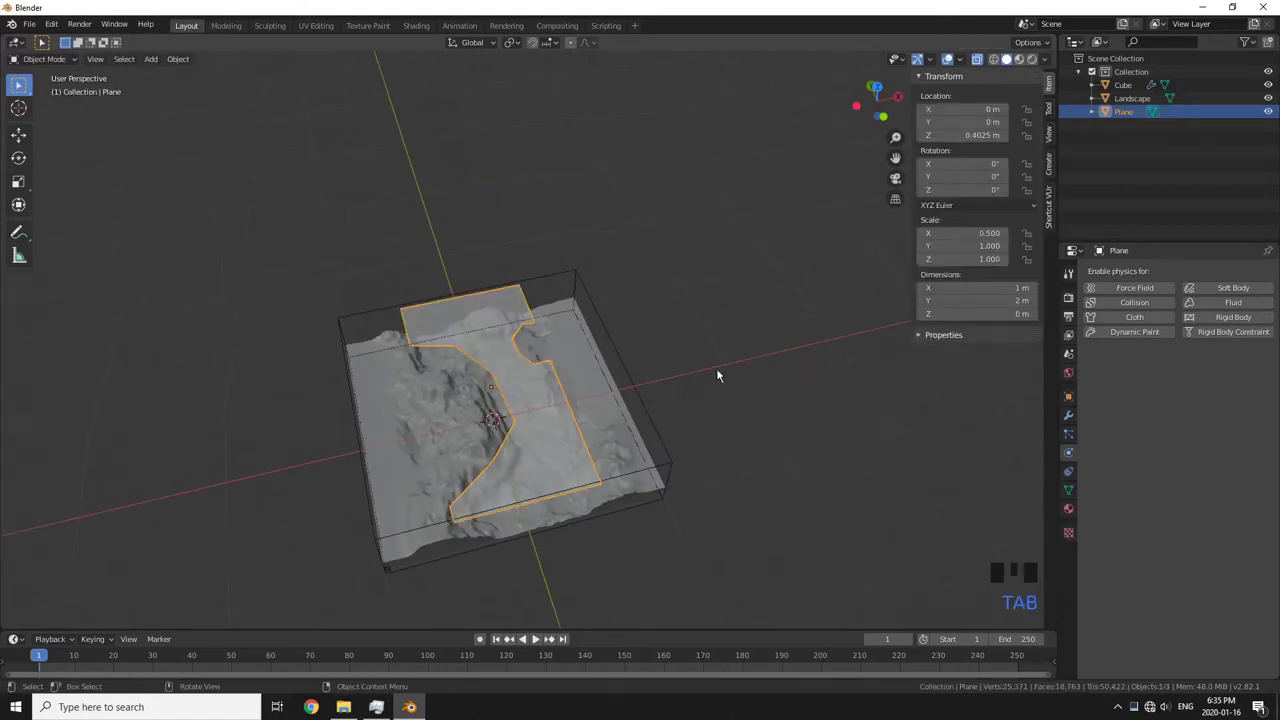
Delete the trimmed plane and add a fresh small plane scaled down over the terrain
key("x")
key("shift+a")
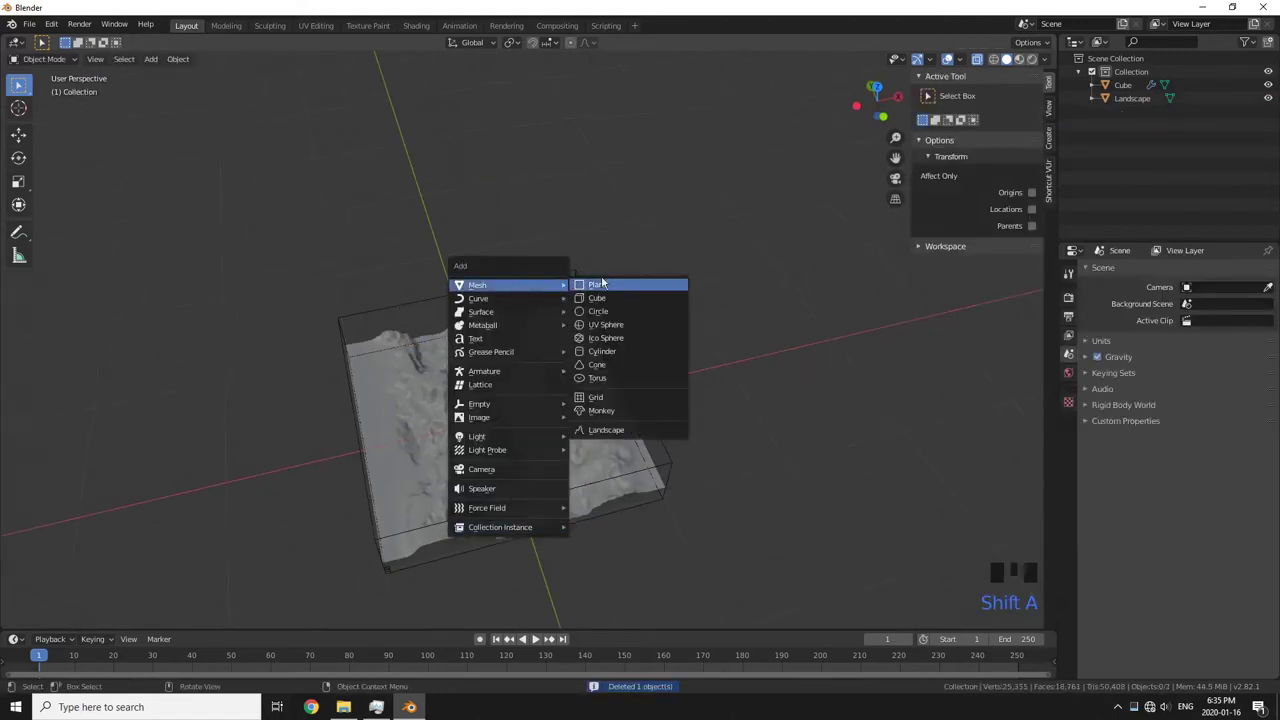
left_click_drag(580, 359, 568, 413)
scroll("up", 3)
key("s")
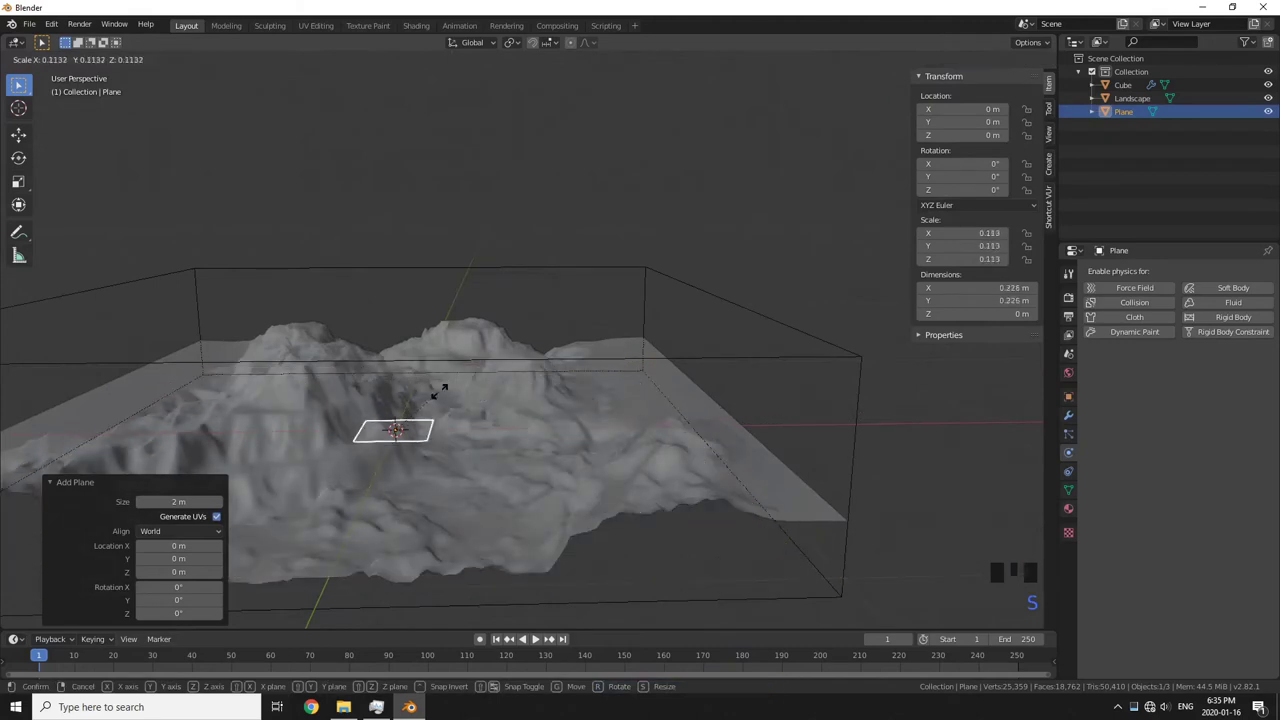
key("KP_7")
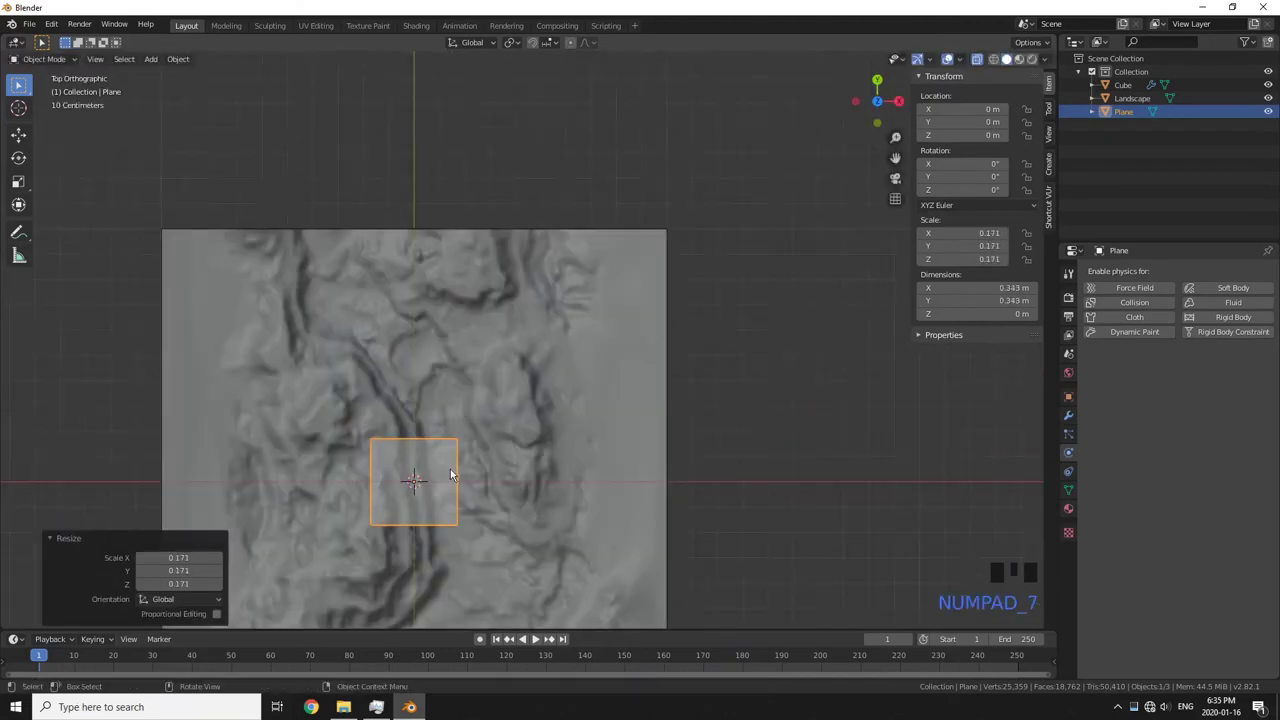
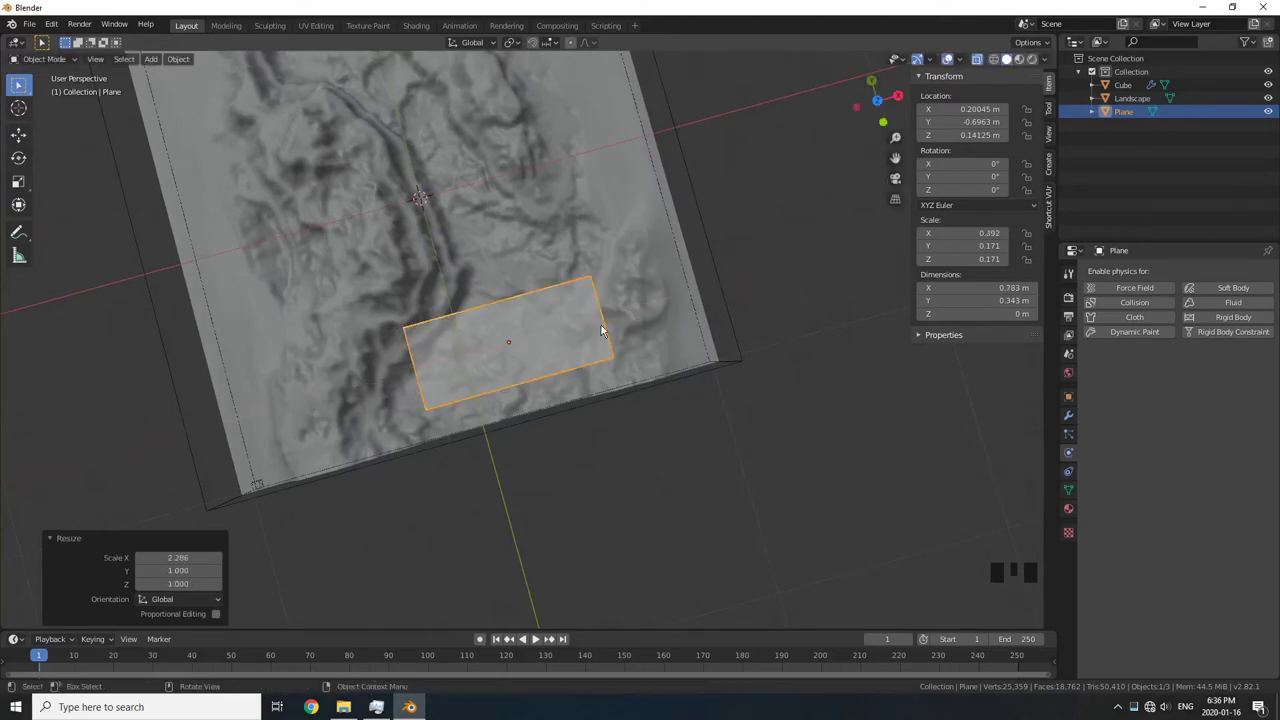
Move the rectangular plane down into the landscape's valley
key("h")
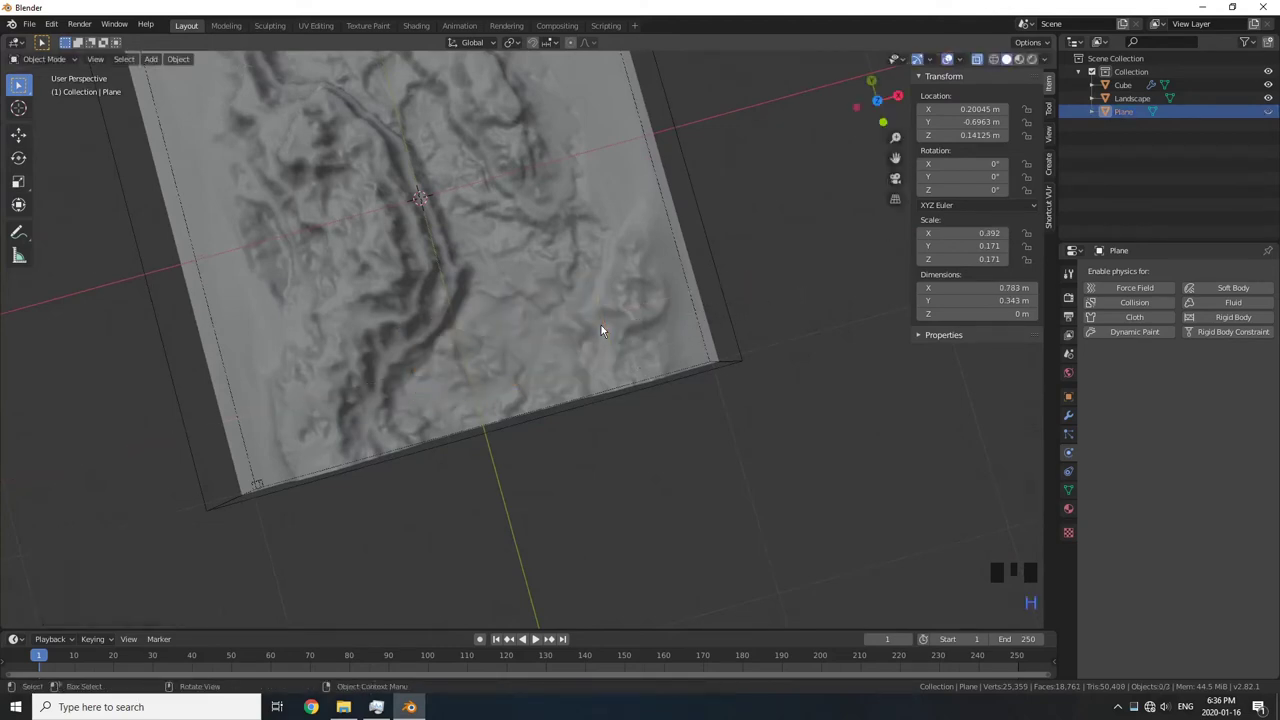
key("alt+h")
key("g")
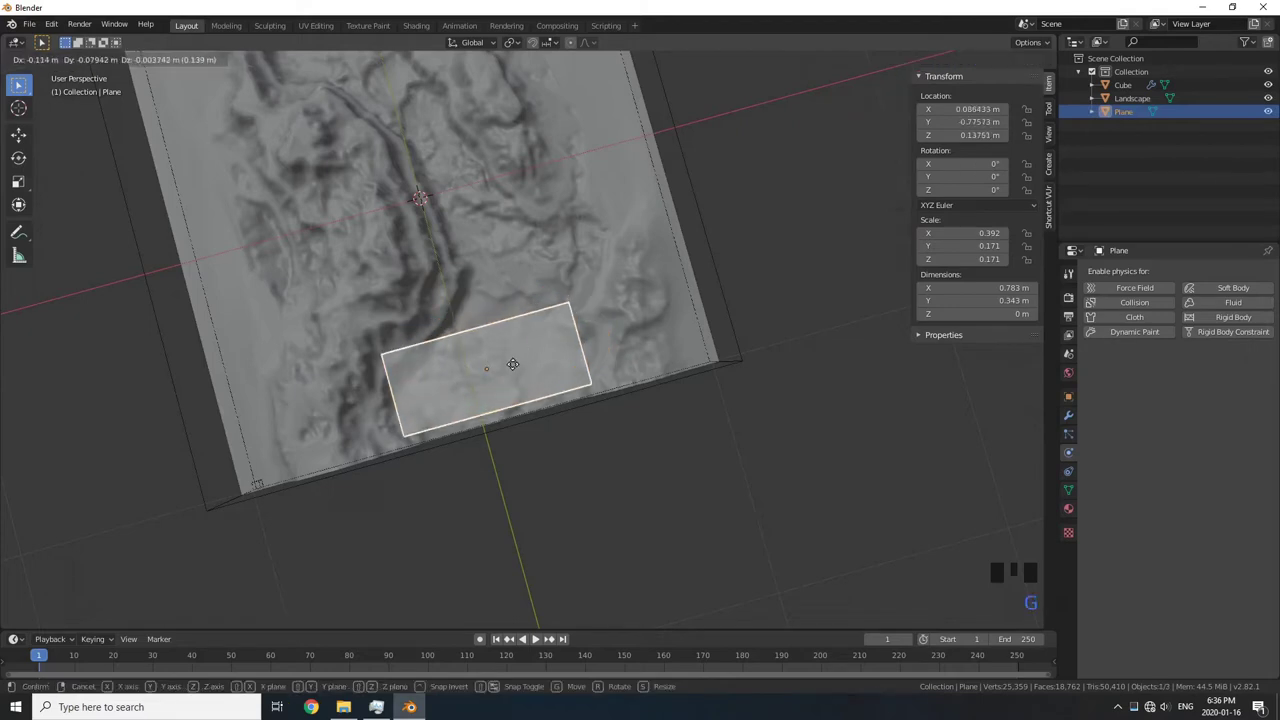
left_click_drag(510, 369, 1073, 421)
Add a Shrinkwrap modifier to the plane targeting the Landscape
left_click(1073, 421)
left_click_drag(1207, 279, 1176, 348)
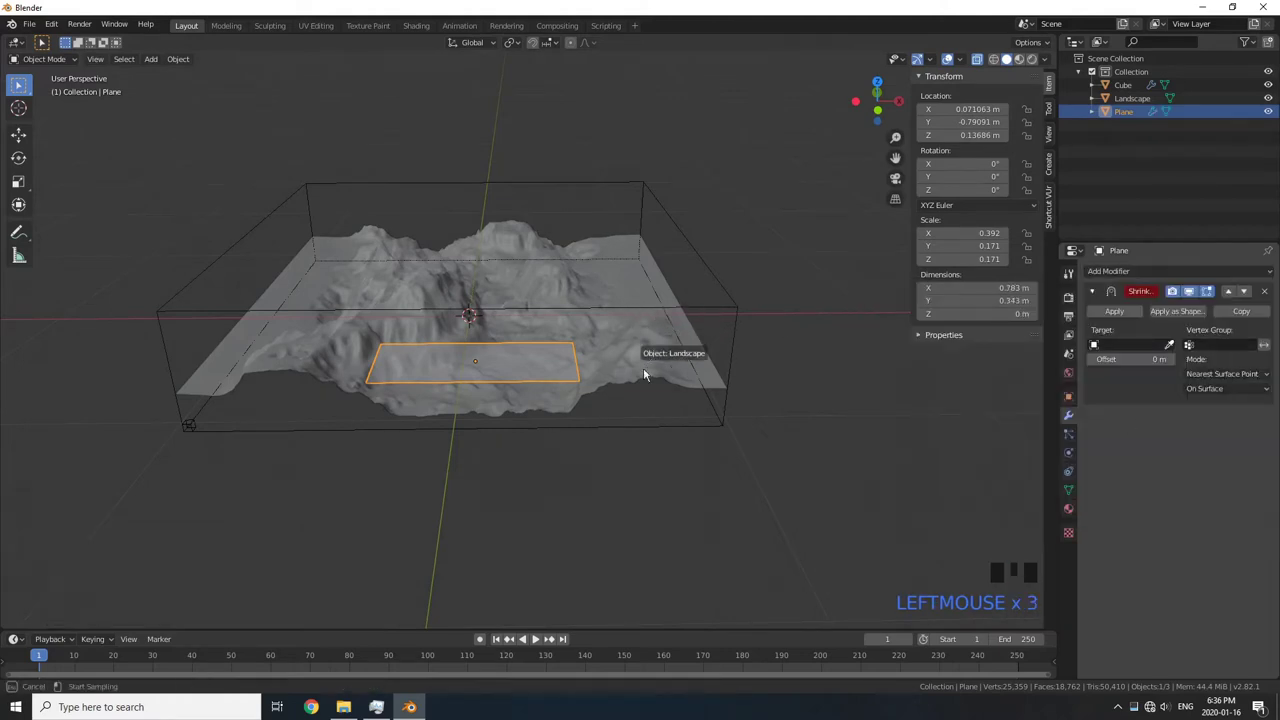
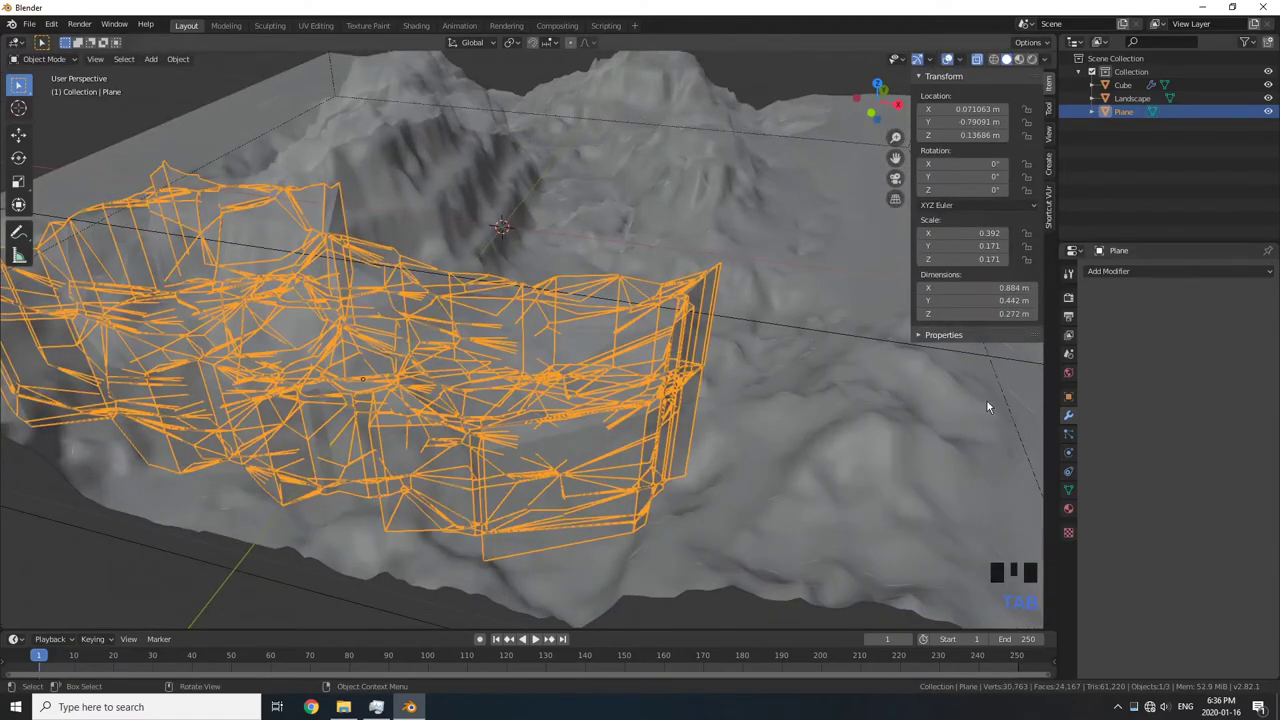
Enable Fluid physics on the plane as a liquid Flow source
scroll("down", 3)
double_click(1070, 466)
left_click(1225, 308)
left_click_drag(1223, 370, 1174, 407)
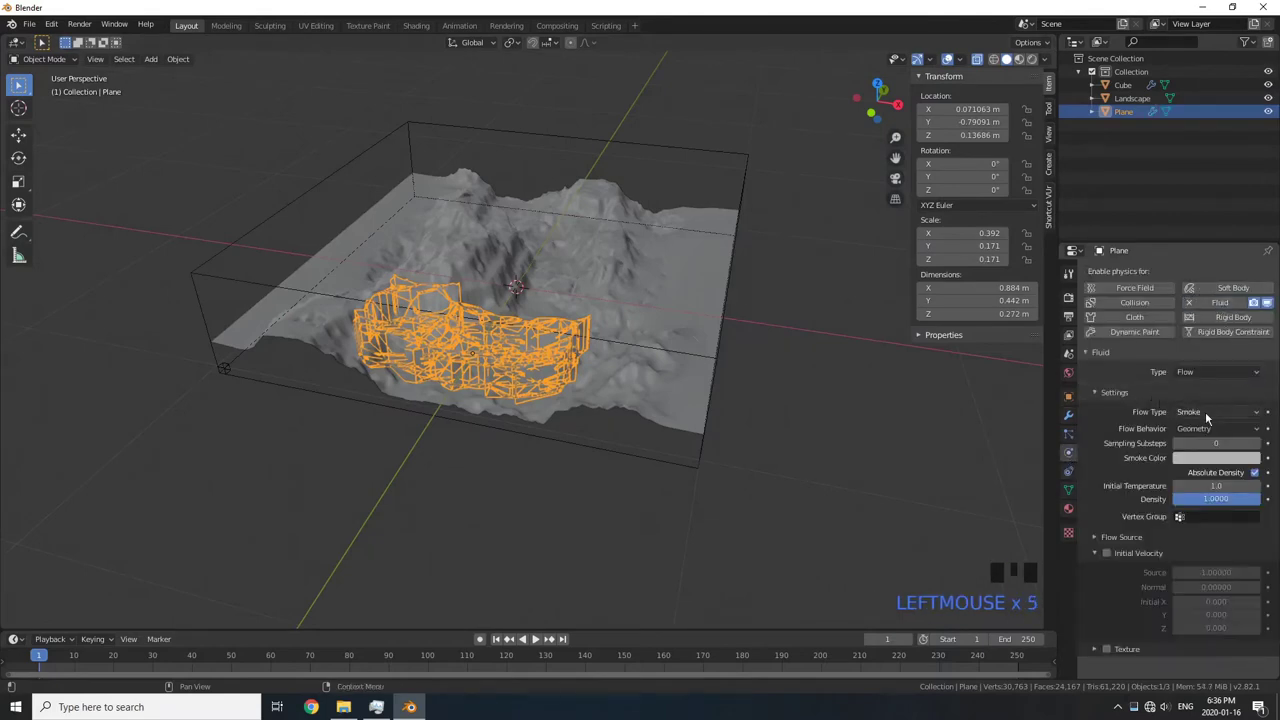
left_click_drag(1212, 416, 1151, 443)
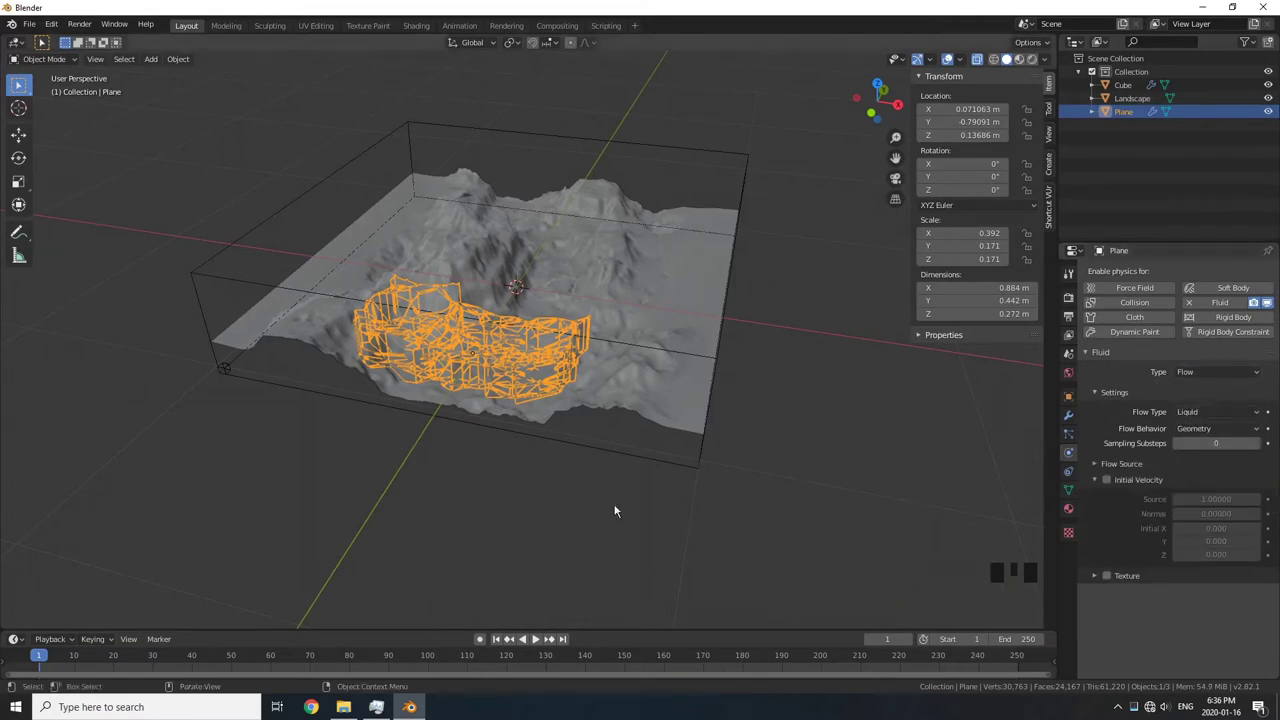
Set the enclosing cube as a liquid Domain and bake the fluid simulation
left_click(753, 164)
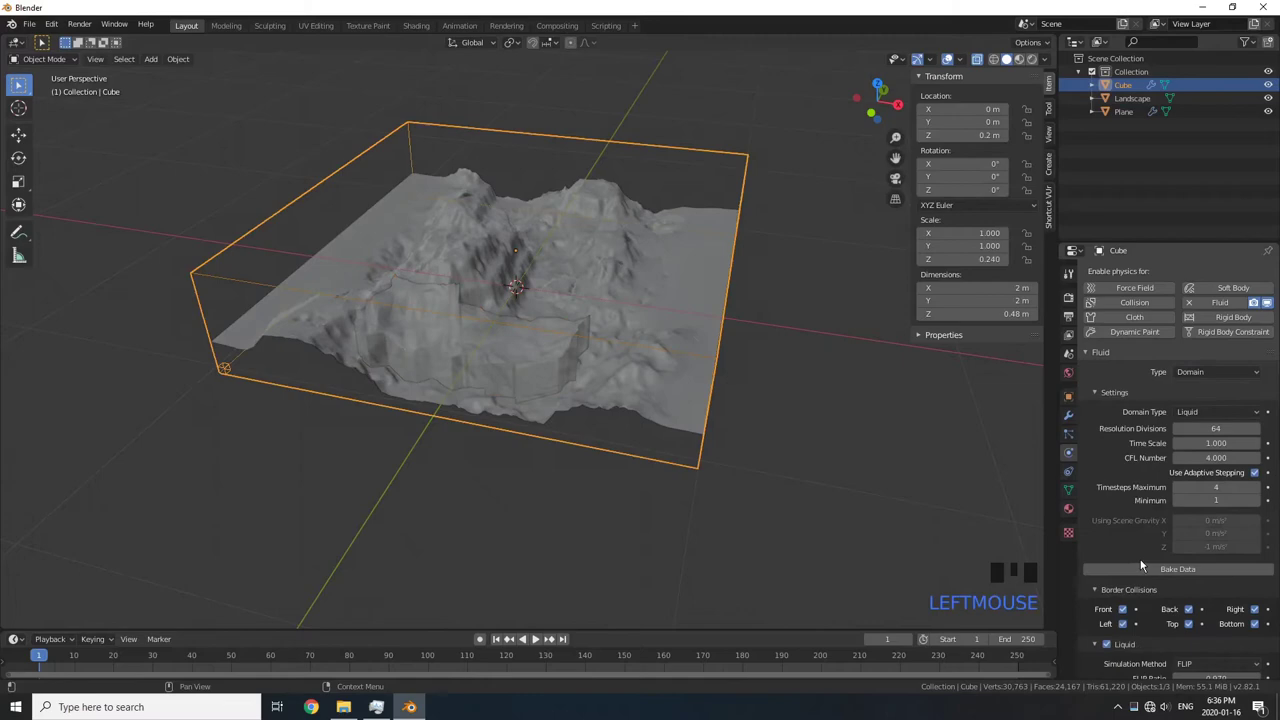
left_click_drag(1152, 569, 584, 472)
scroll("up", 3)
left_click_drag(496, 642, 532, 646)
left_click_drag(538, 636, 558, 576)
left_click_drag(588, 527, 642, 470)
scroll("down", 3)
scroll("up", 3)
left_click_drag(642, 470, 536, 643)
left_click_drag(536, 643, 503, 641)
left_click(504, 642)
scroll("down", 3)
left_click_drag(627, 517, 733, 437)
Select all three objects and scale them together by a factor of 3
key("a")
key("s")
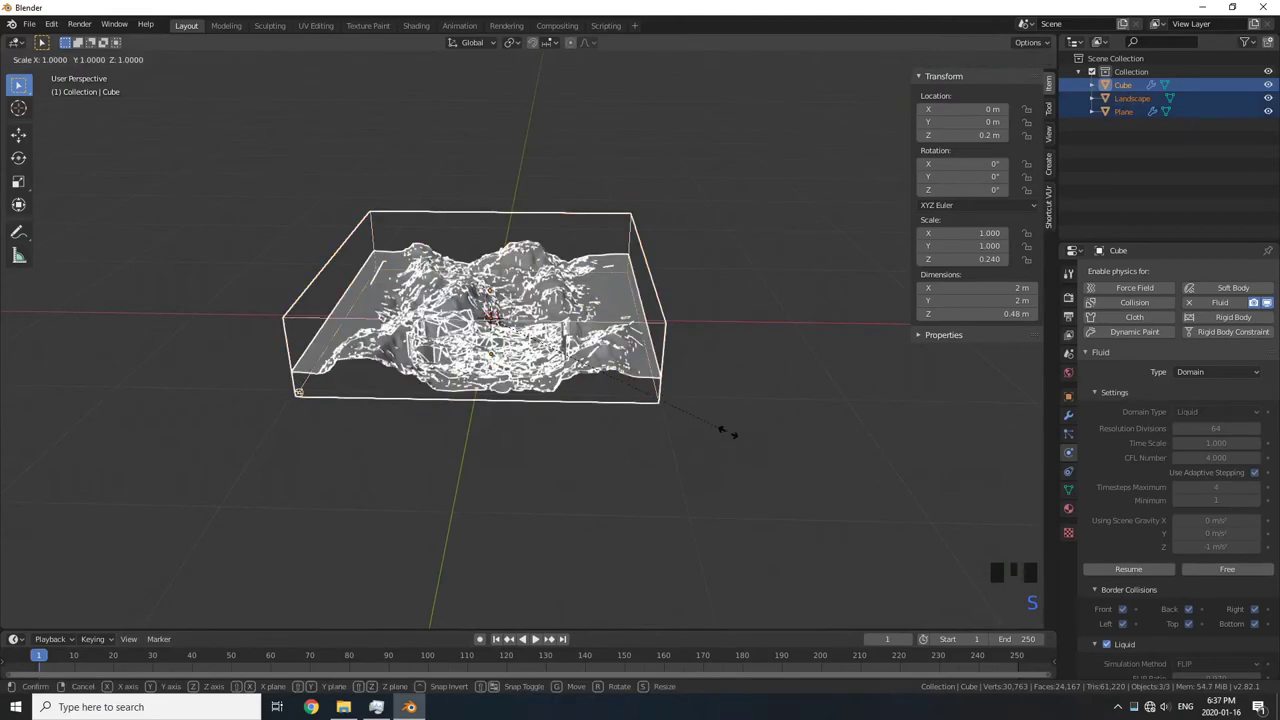
scroll("down", 3)
scroll("up", 3)
key("a")
key("s")
scroll("down", 3)
key("a")
key("s")
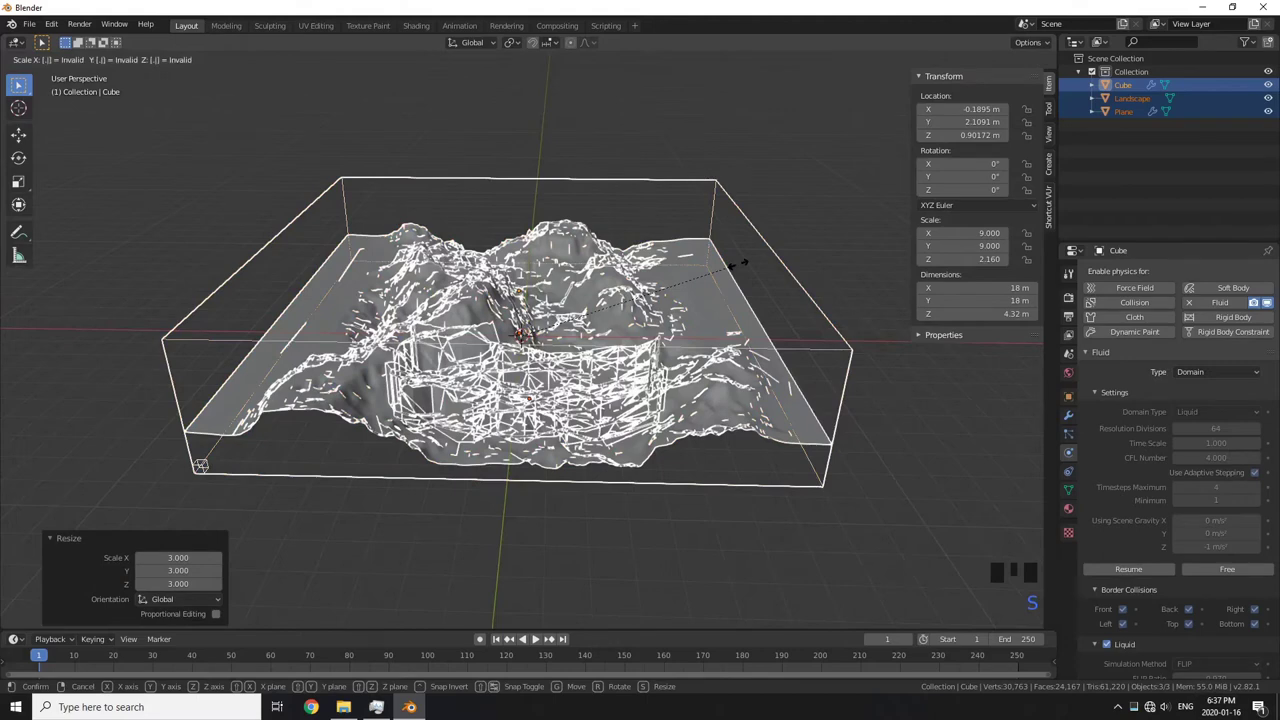
scroll("up", 3)
left_click(1256, 570)
Re-run the fluid bake and cancel it, leaving particles at the source
left_click_drag(1242, 574, 514, 649)
left_click(502, 642)
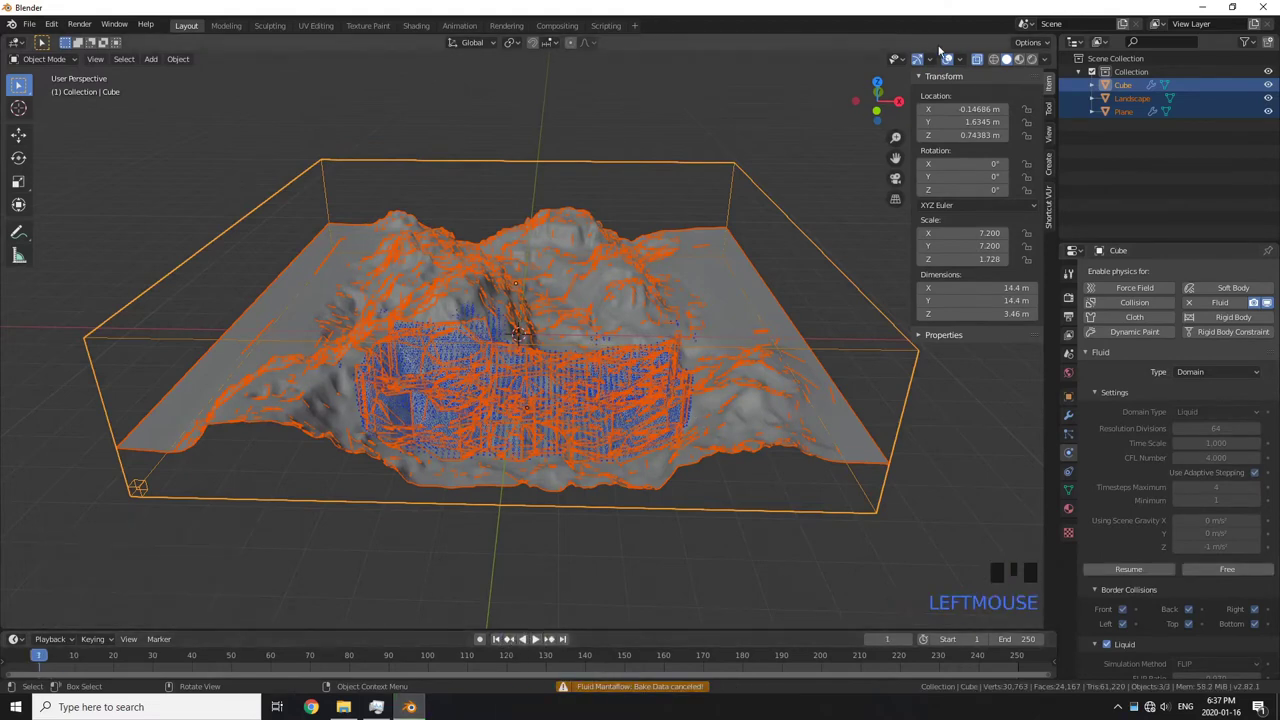
Hide the Landscape object to reveal the liquid particles
left_click_drag(980, 59, 663, 276)
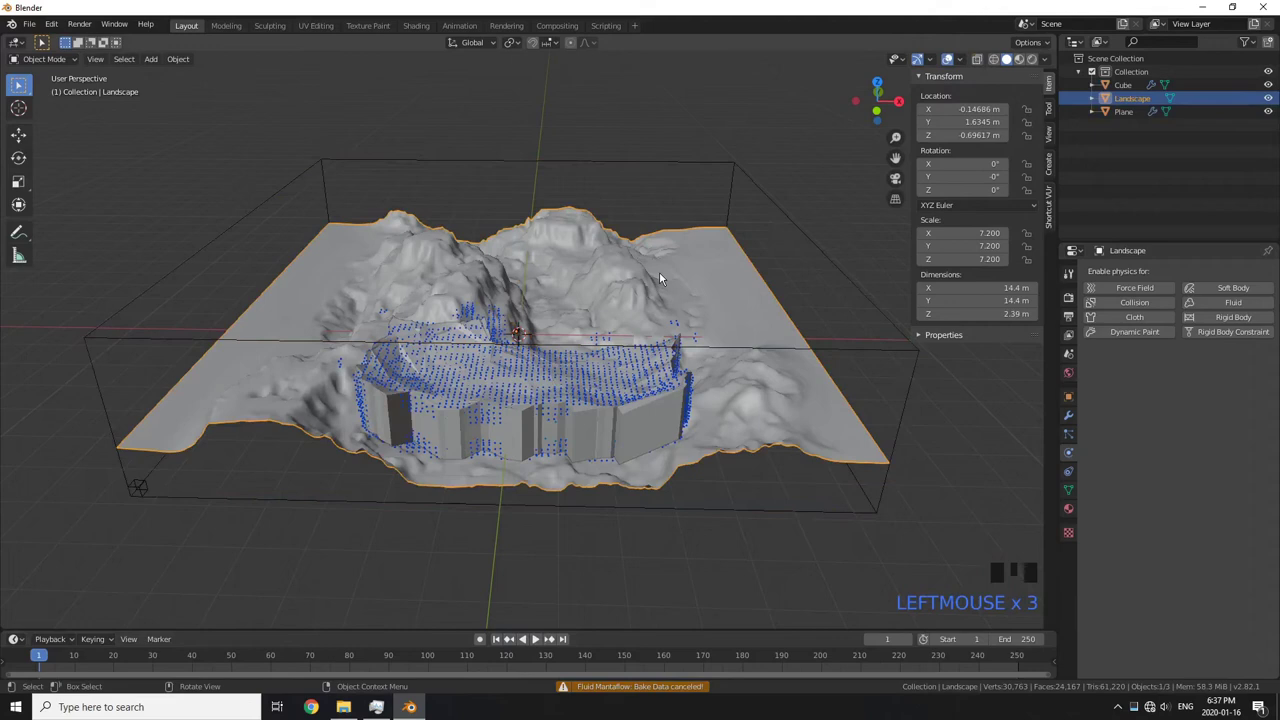
key("h")
left_click(500, 643)
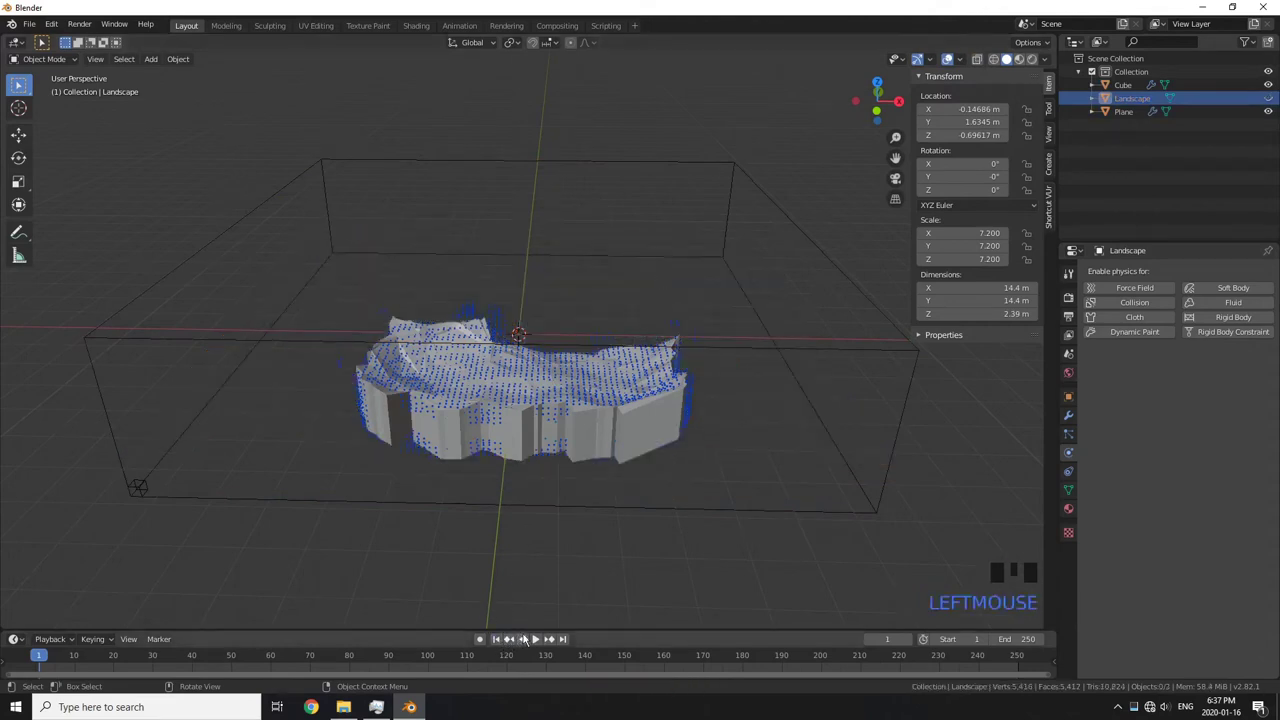
Play the baked liquid animation so particles flow along the valley, then select the domain box
left_click(534, 638)
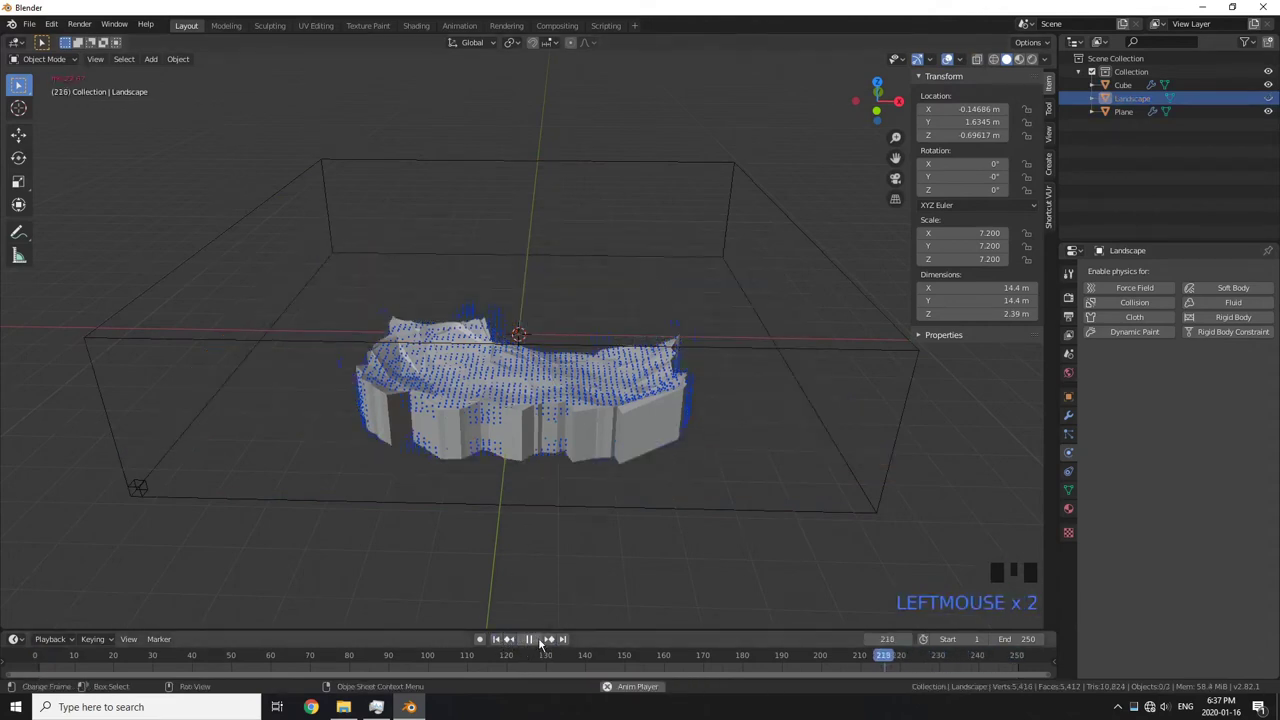
double_click(541, 642)
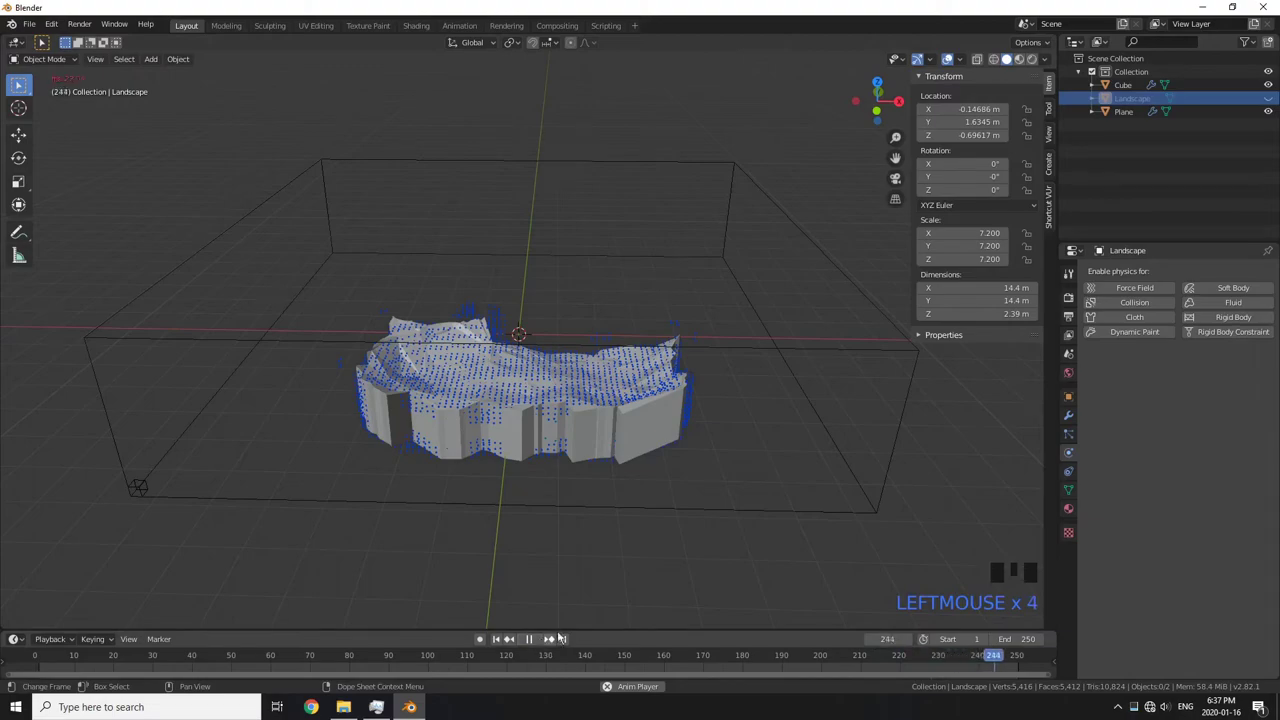
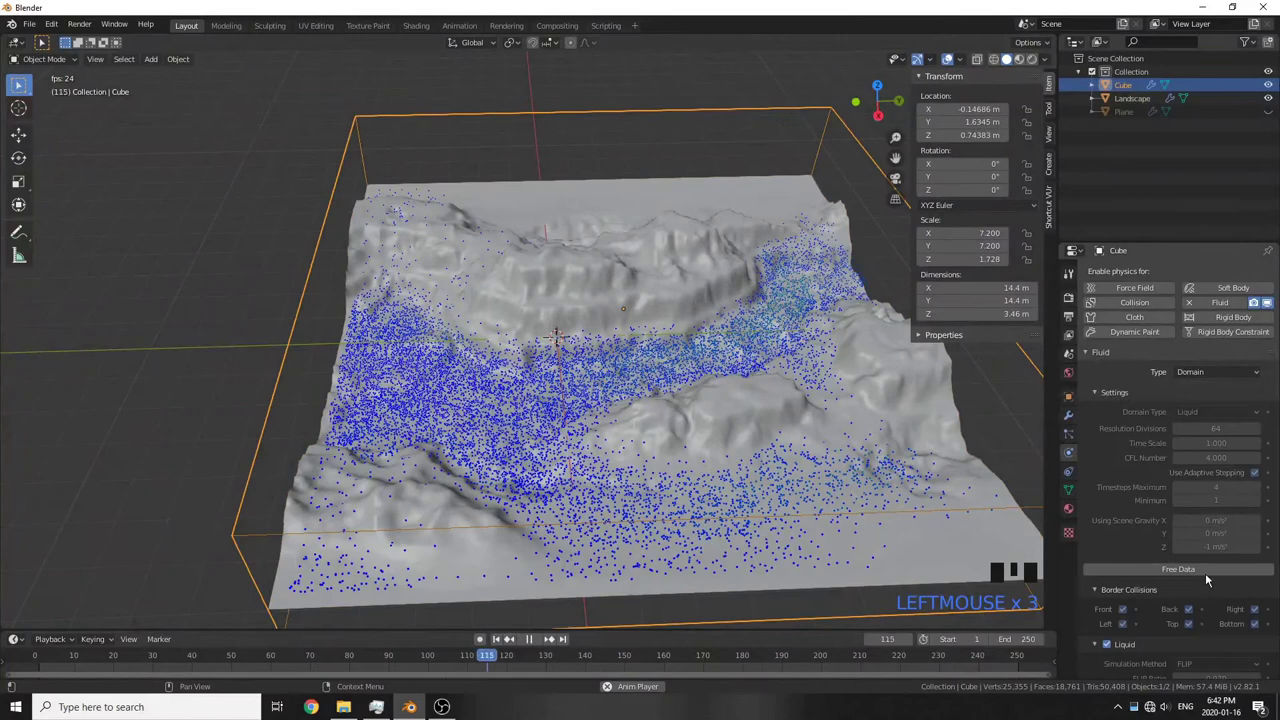
scroll("down", 3)
left_click(1139, 517)
Enable the fluid mesh in Physics settings and start a mesh bake, then cancel it
left_click(1112, 581)
left_click(1129, 577)
scroll("down", 3)
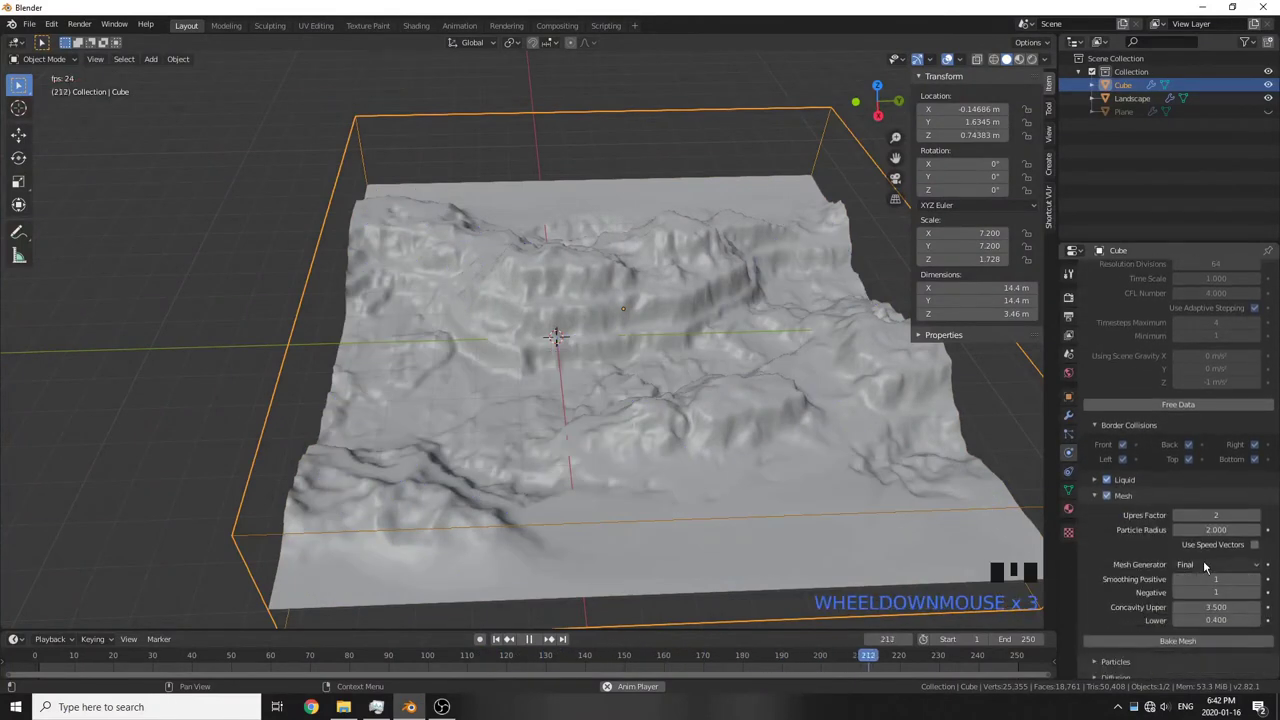
left_click(1218, 561)
left_click_drag(1214, 571, 522, 652)
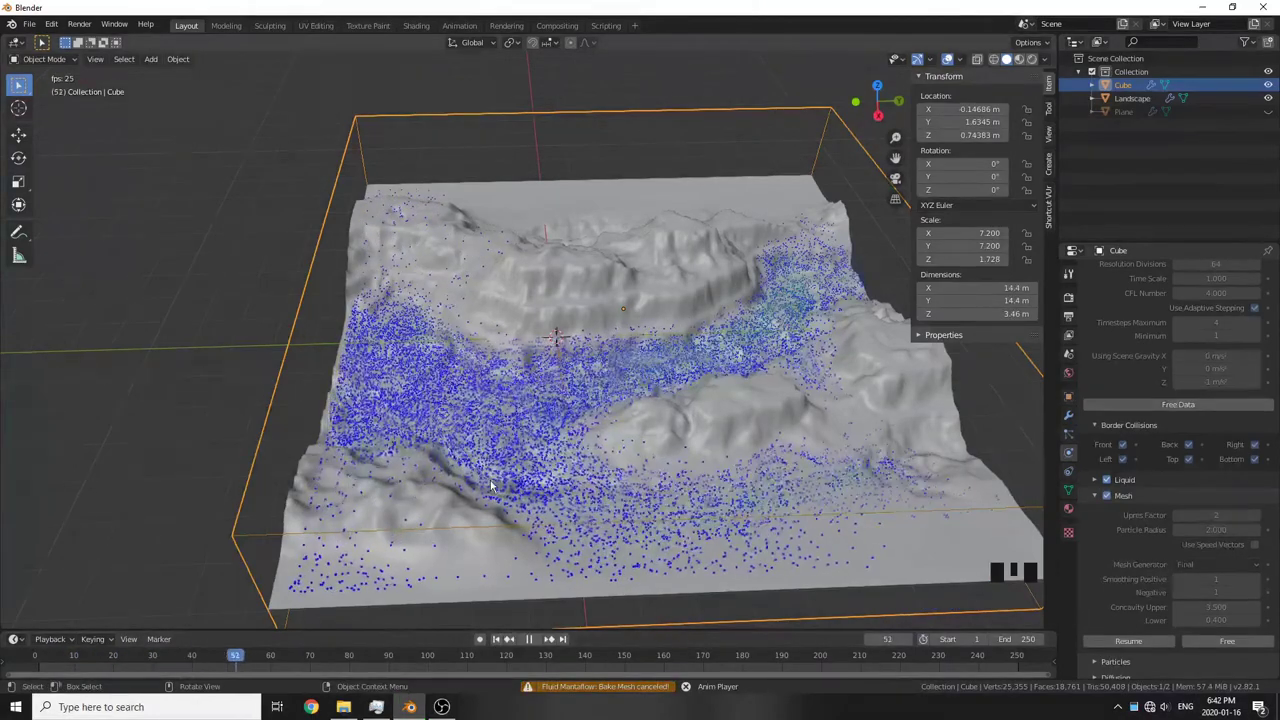
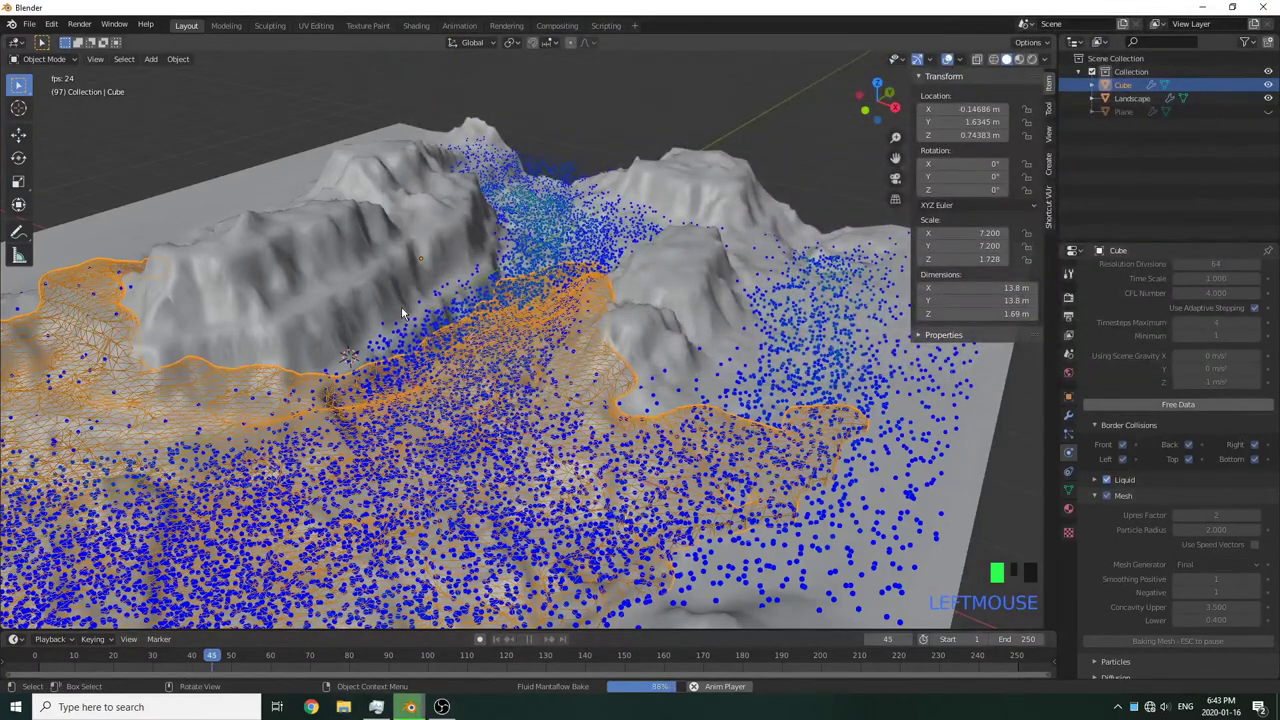
Let the mesh bake finish and orbit to view the meshed water spreading across the landscape
scroll("down", 3)
left_click_drag(504, 637, 495, 556)
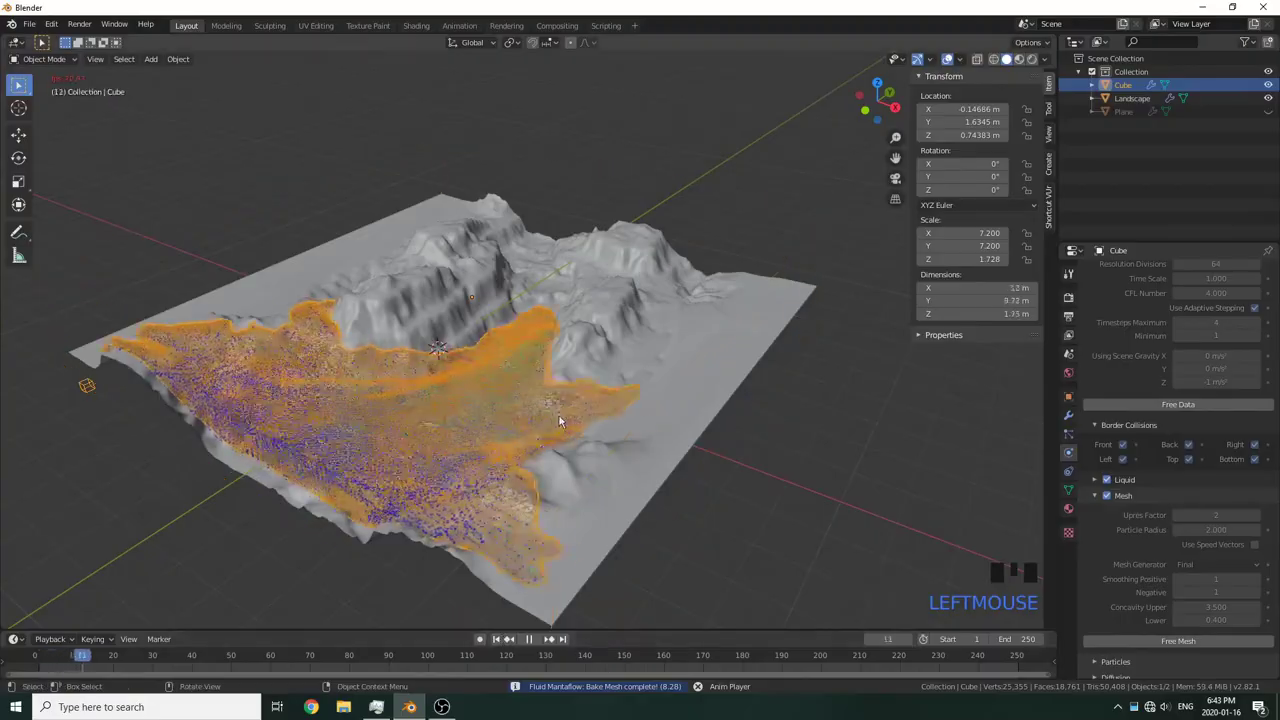
left_click(847, 429)
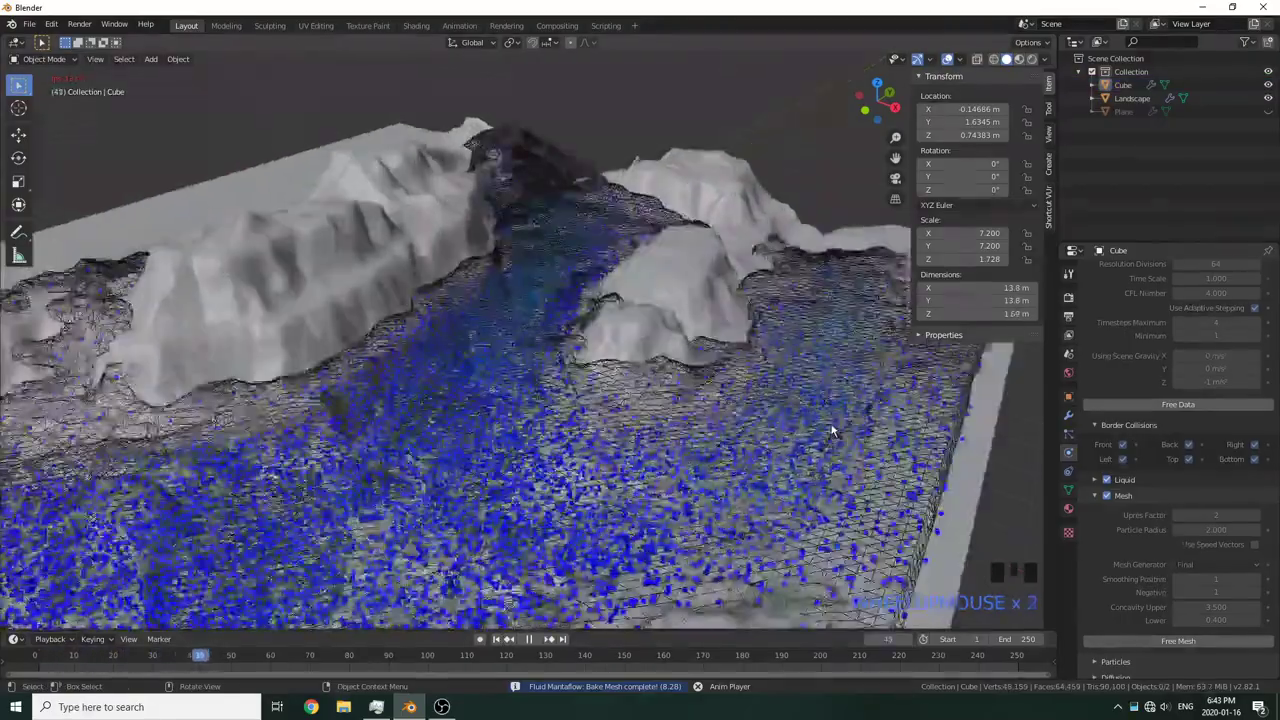
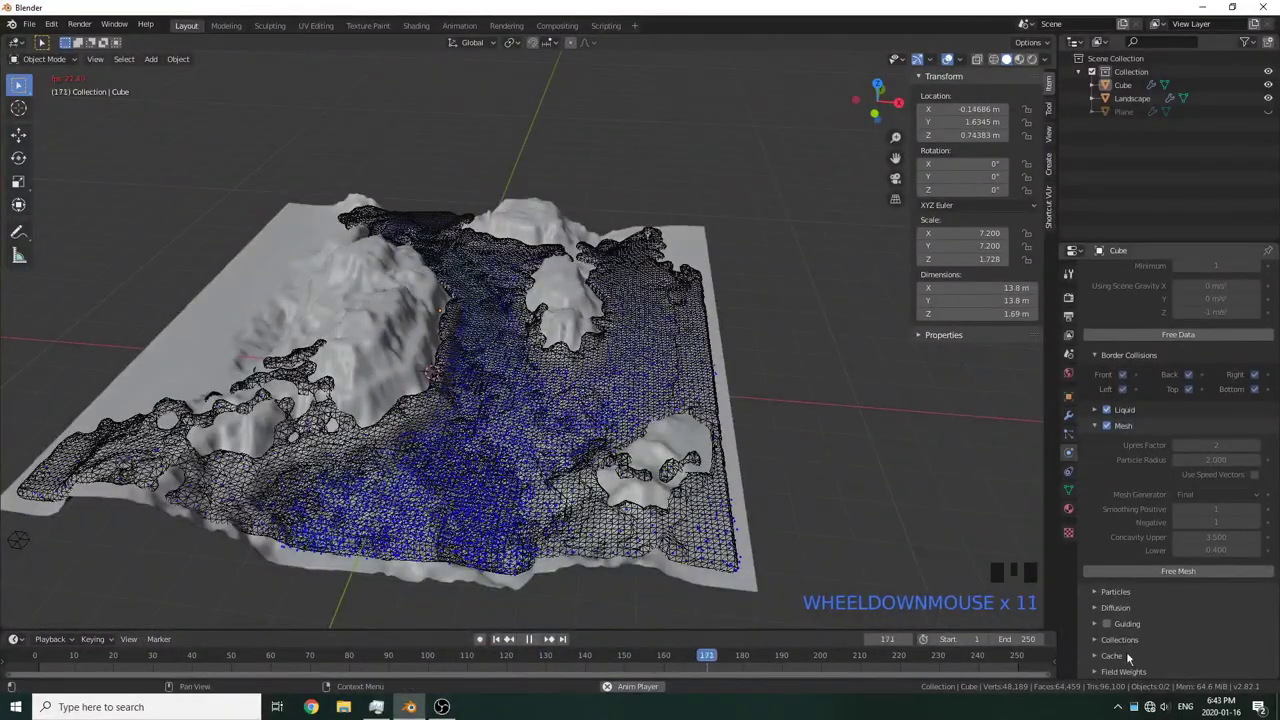
left_click(1132, 658)
scroll("down", 3)
scroll("up", 3)
scroll("down", 3)
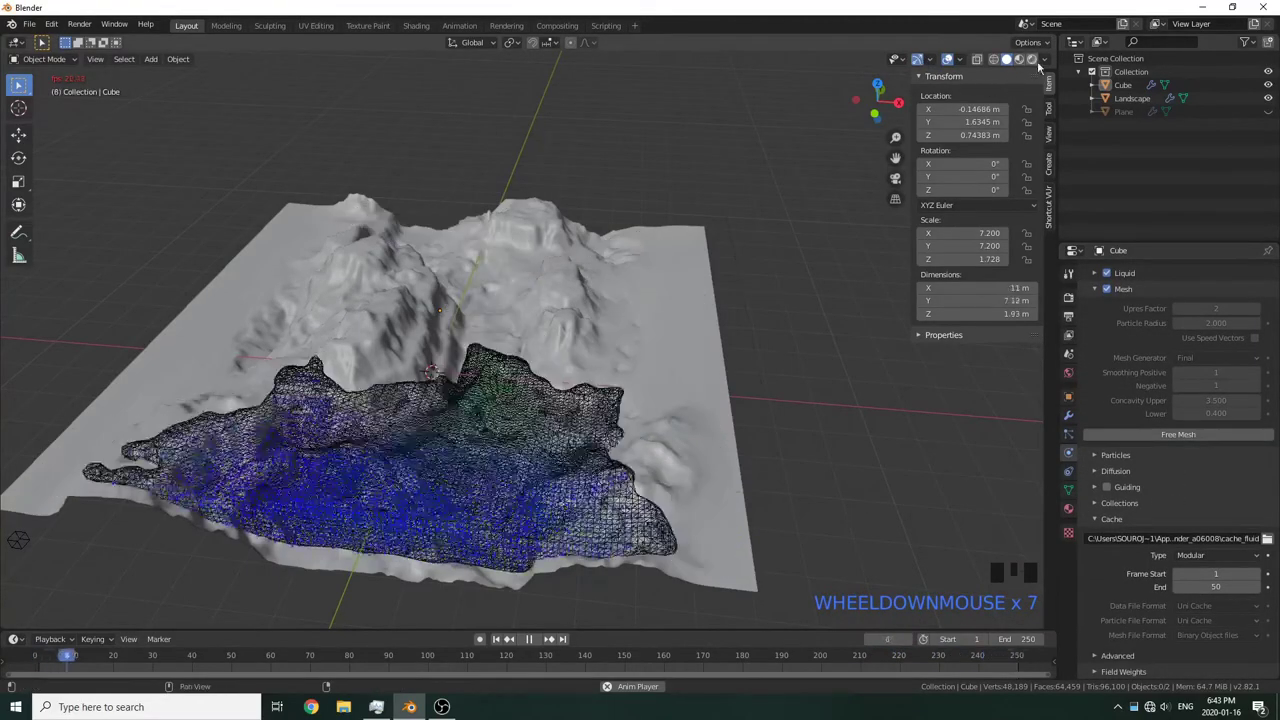
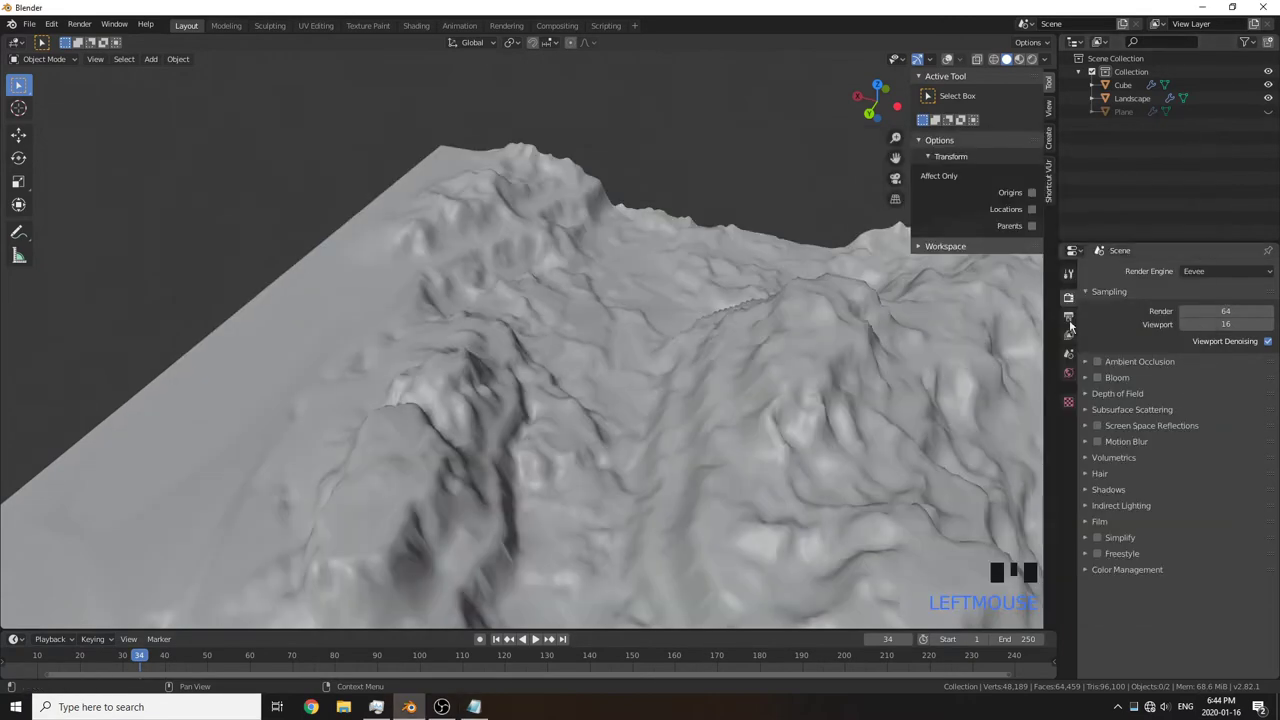
Orbit around the landscape and switch the viewport to rendered path-traced shading
left_click_drag(1237, 272, 828, 419)
left_click_drag(828, 419, 613, 360)
scroll("down", 3)
scroll("up", 3)
left_click_drag(624, 362, 1037, 65)
left_click(1037, 65)
Bring up the Light type list to add a Sun light
left_click_drag(750, 302, 486, 261)
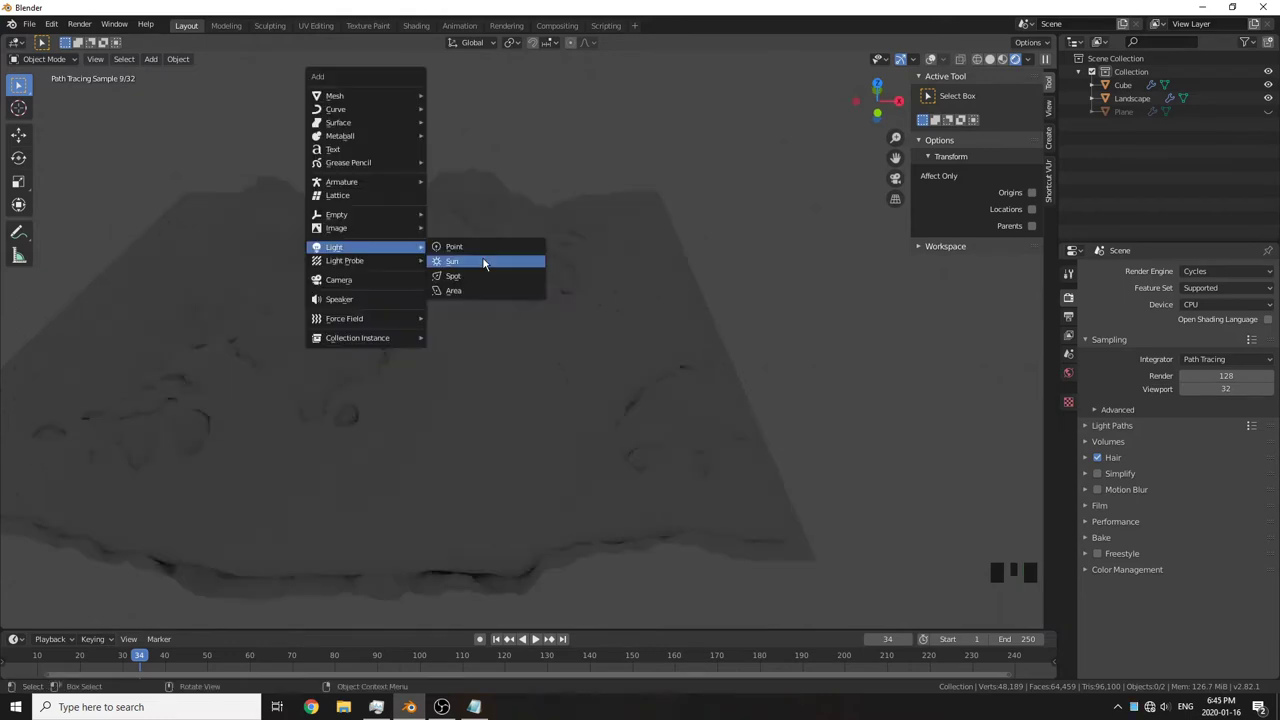
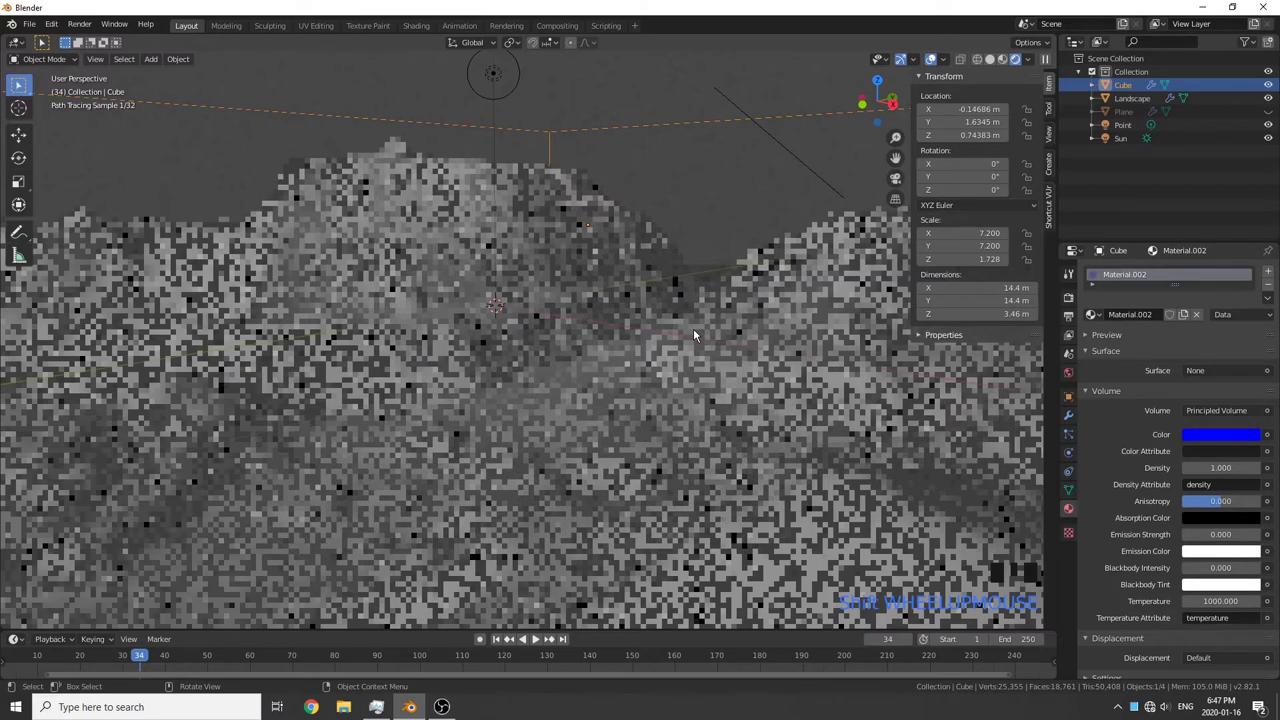
Play the animation in rendered view so blue water spreads across the grey valley
left_click(536, 623)
scroll("up", 3)
left_click(568, 558)
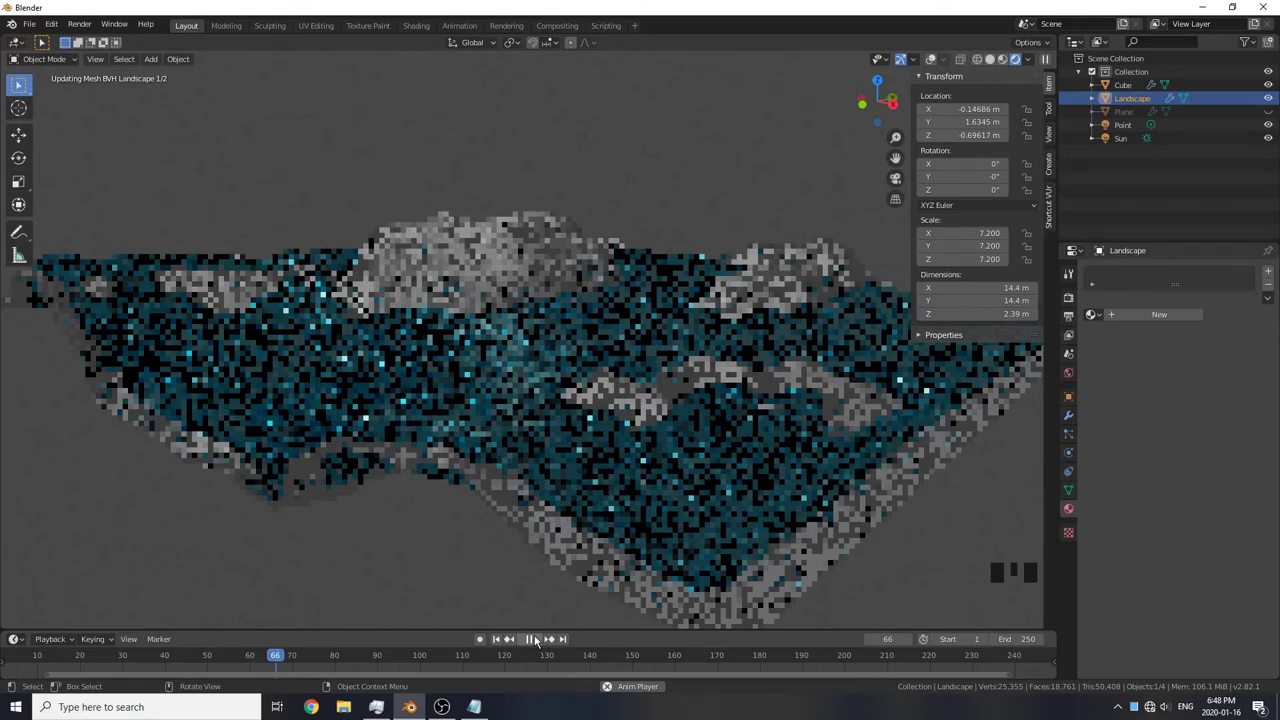
Lower the viewport render samples to 64 and 16 with denoising enabled
left_click_drag(539, 640, 872, 389)
scroll("up", 3)
left_click_drag(594, 396, 1076, 299)
left_click_drag(1076, 299, 1205, 276)
left_click(1238, 268)
left_click_drag(1234, 269, 985, 110)
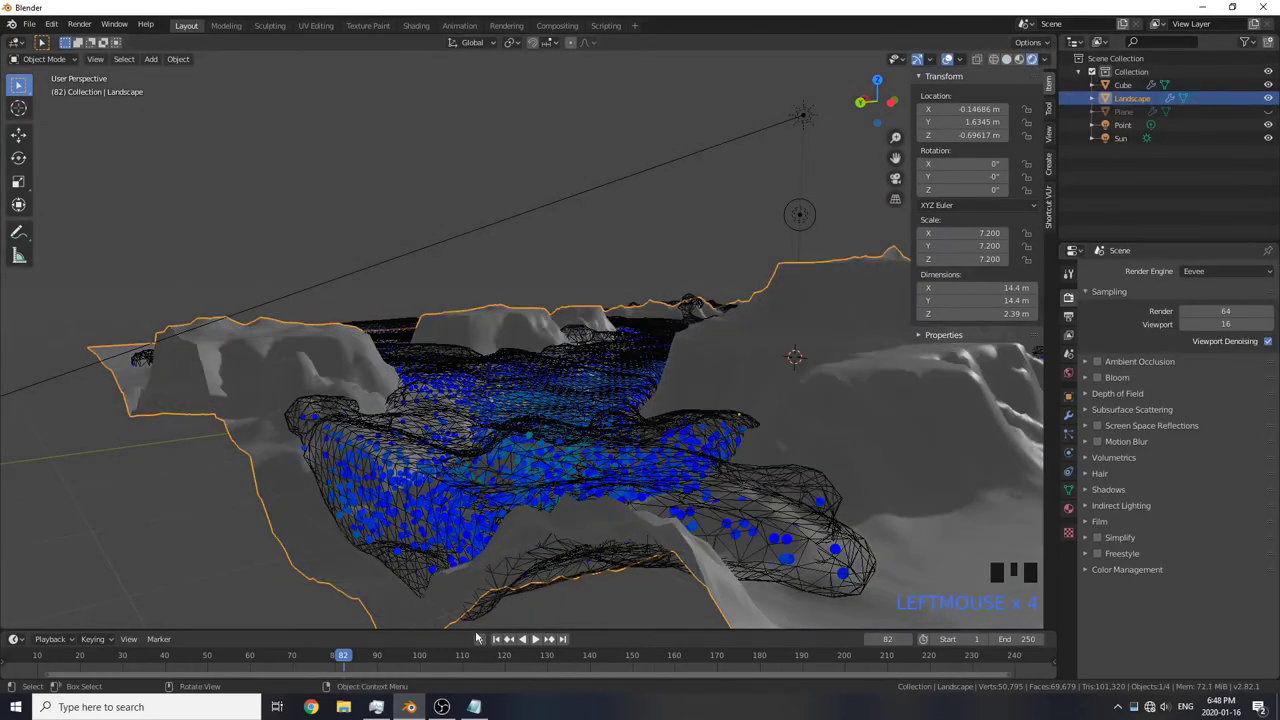
Replay the water animation from the start
left_click_drag(503, 643, 536, 640)
left_click_drag(536, 640, 731, 481)
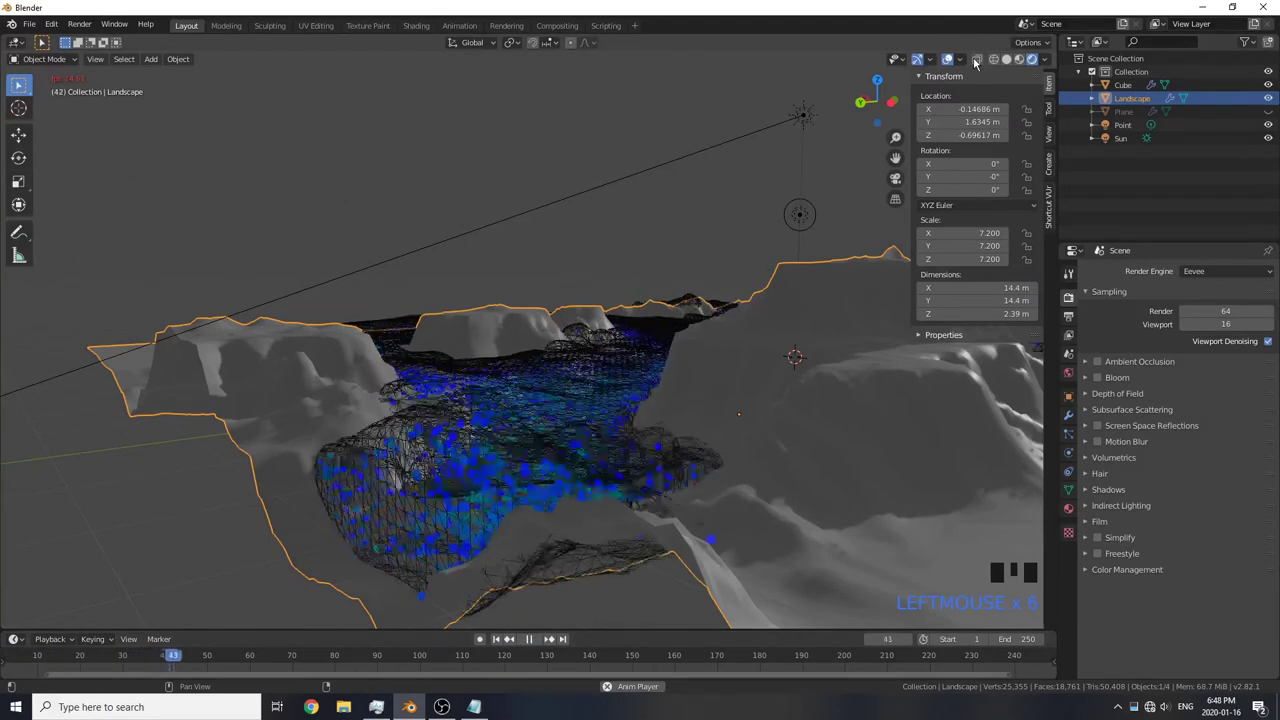
Switch the viewport to the rendered preview and restart playback
left_click(949, 64)
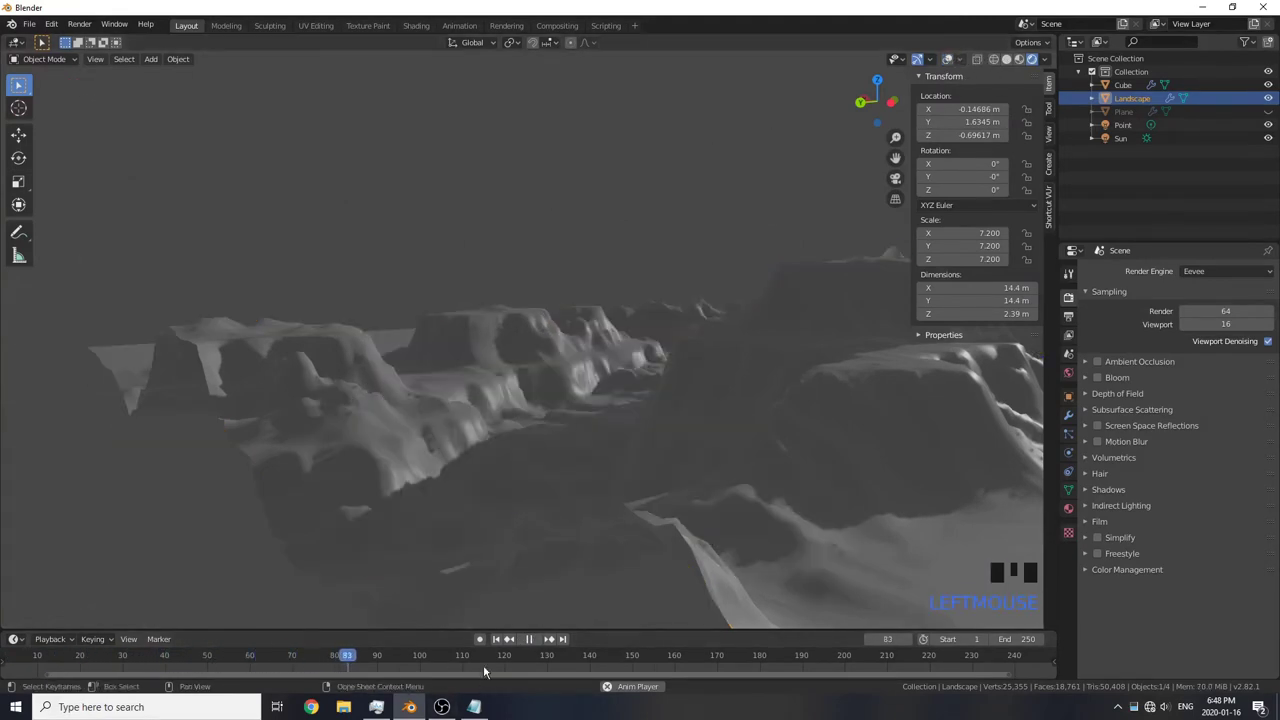
left_click(500, 646)
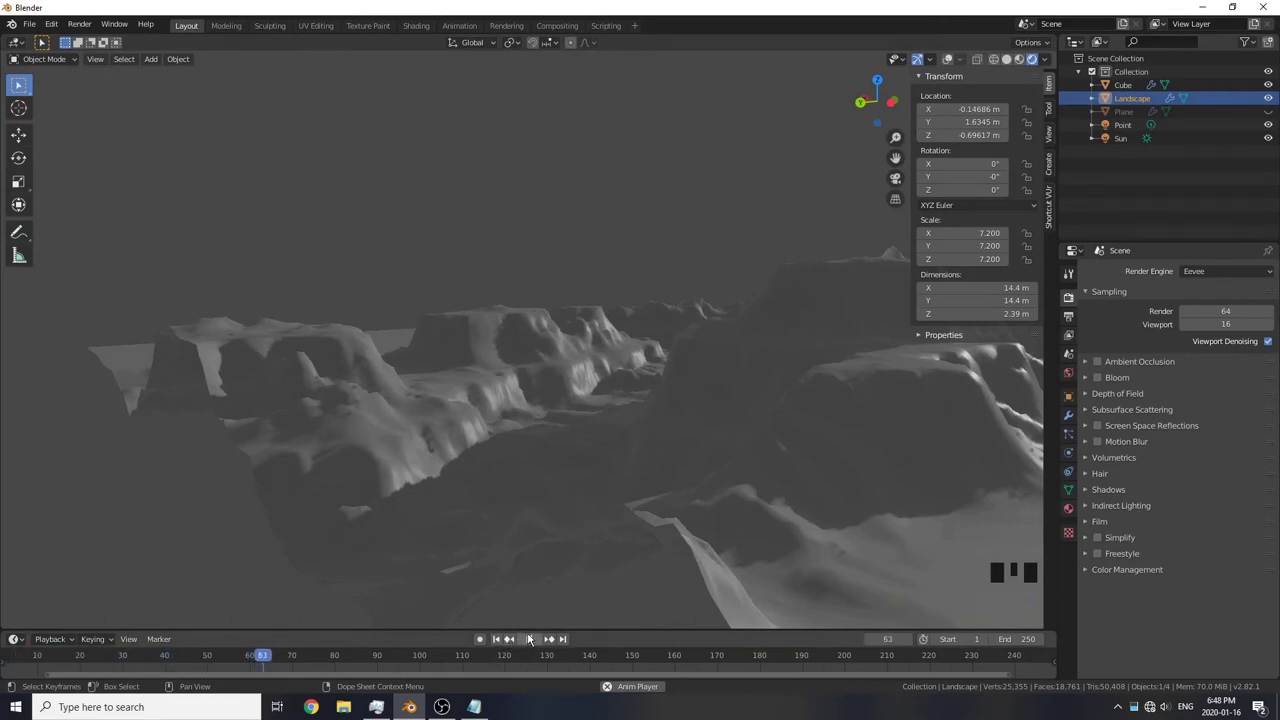
Change the render engine to Eevee and show its Ambient Occlusion settings
left_click_drag(1242, 271, 1097, 370)
left_click(1102, 386)
left_click(1104, 463)
left_click(1103, 509)
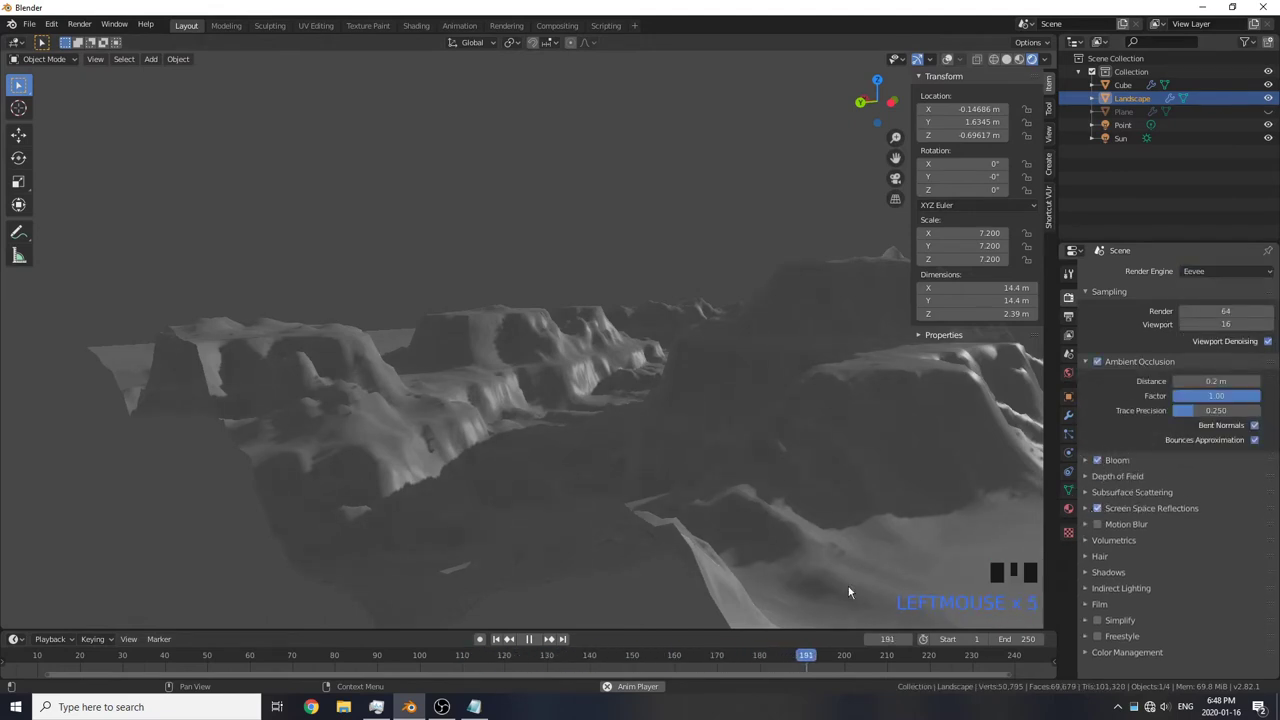
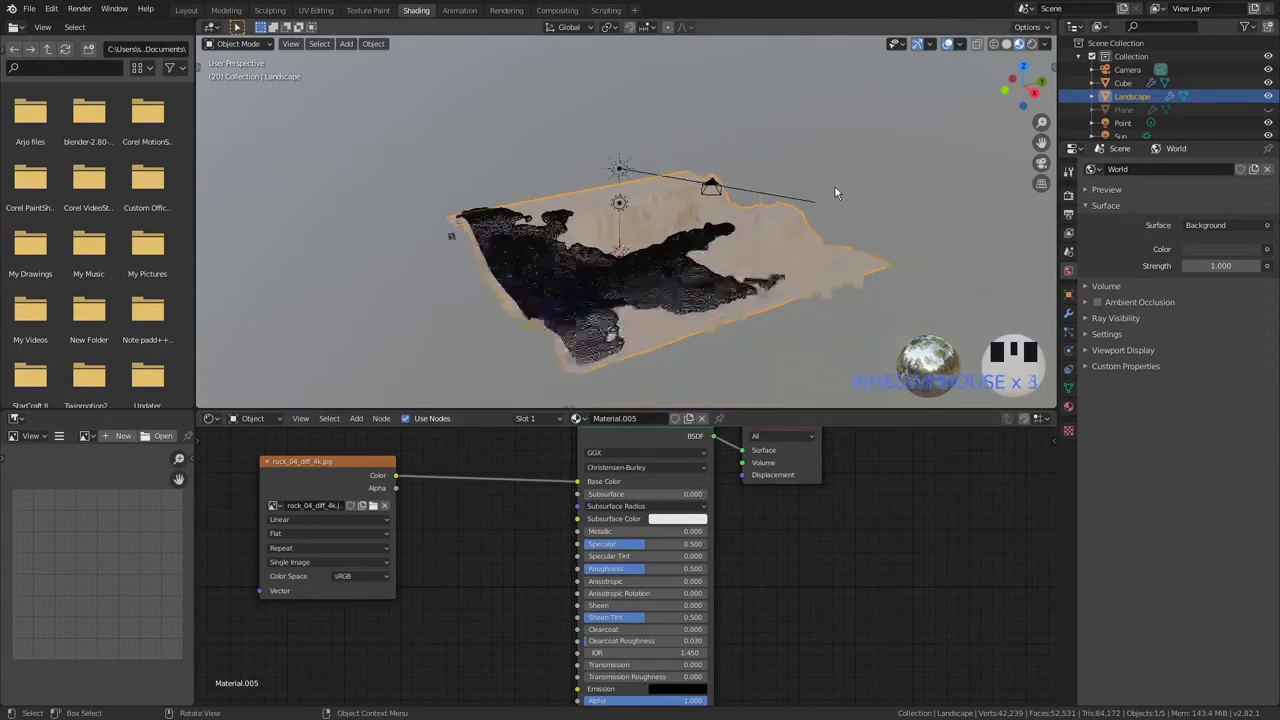
Select the water cube and preview the rock-textured landscape with rendered shading
left_click(548, 338)
key("h")
scroll("up", 3)
left_click(1034, 47)
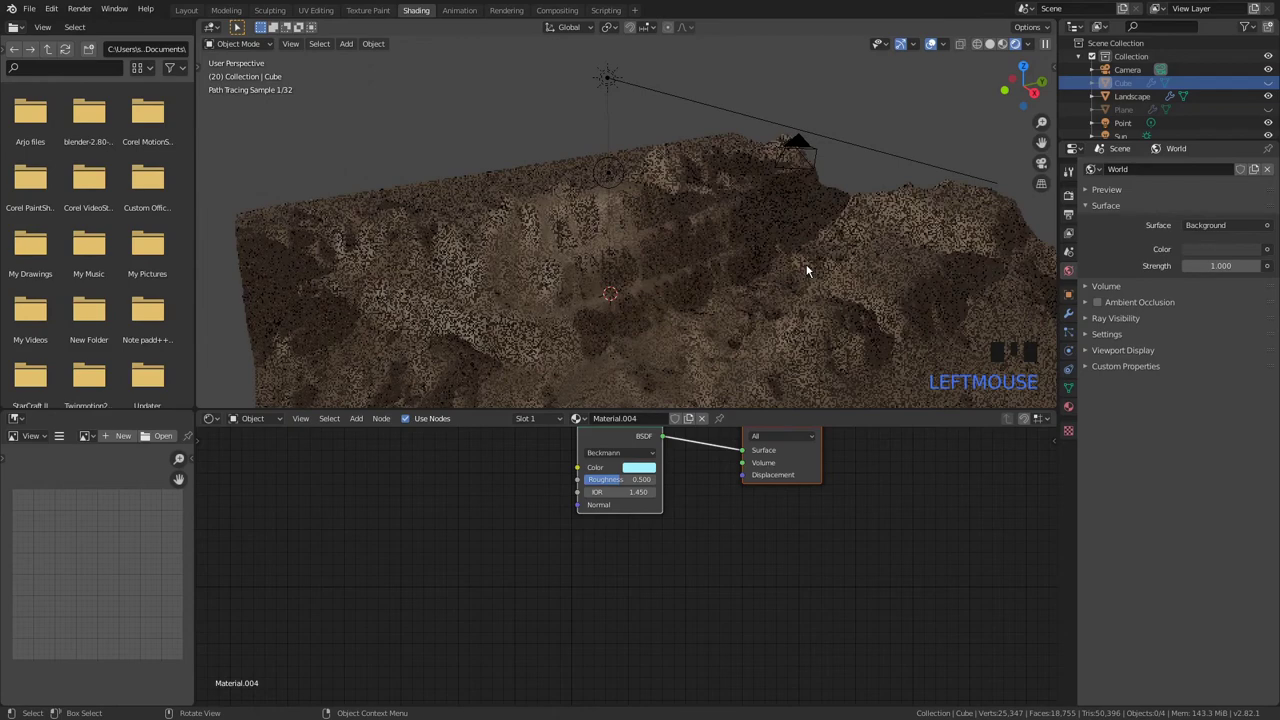
Enable the Node Wrangler add-on and add Texture Coordinate and Mapping nodes to the rock image with Ctrl+T
left_click(540, 537)
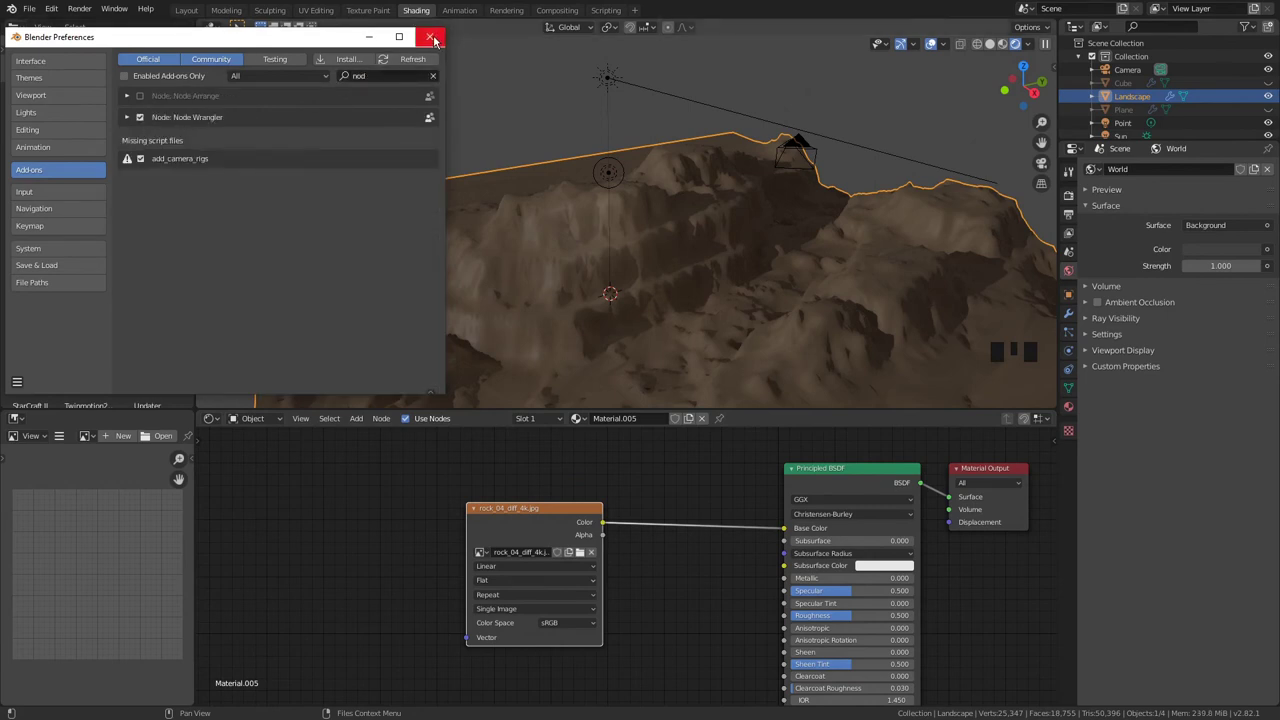
left_click(527, 520)
key("ctrl+t")
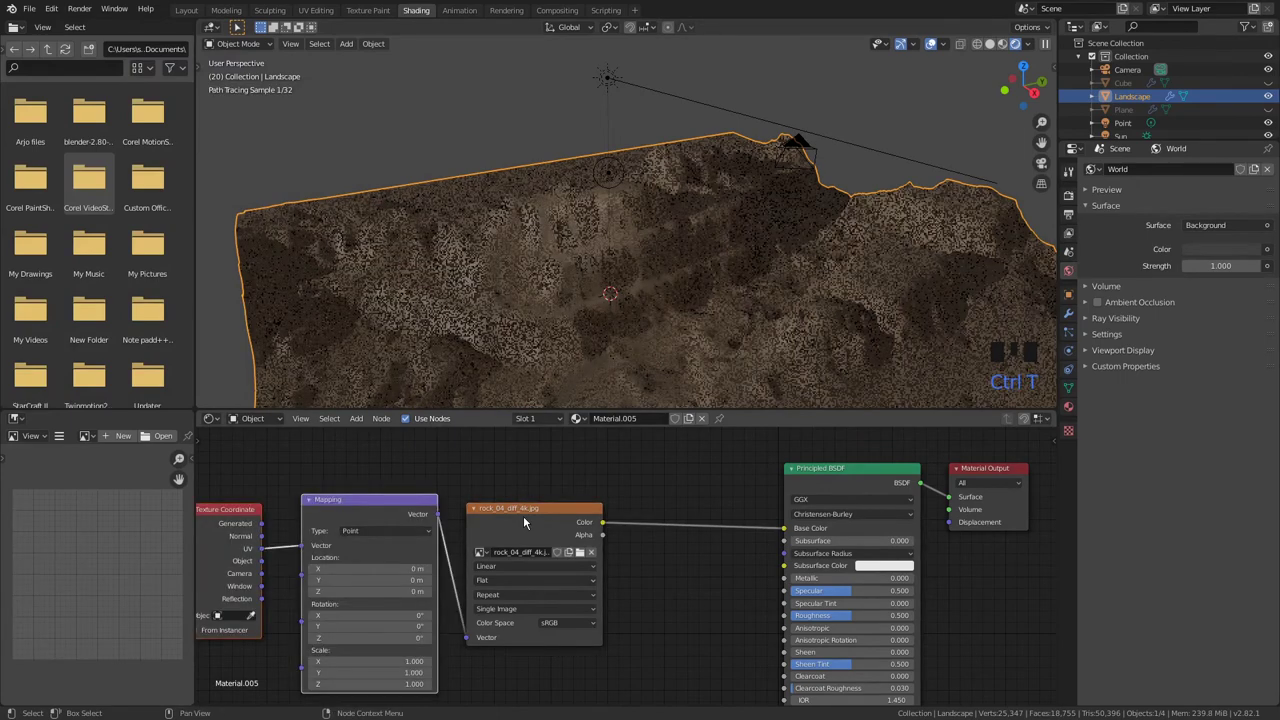